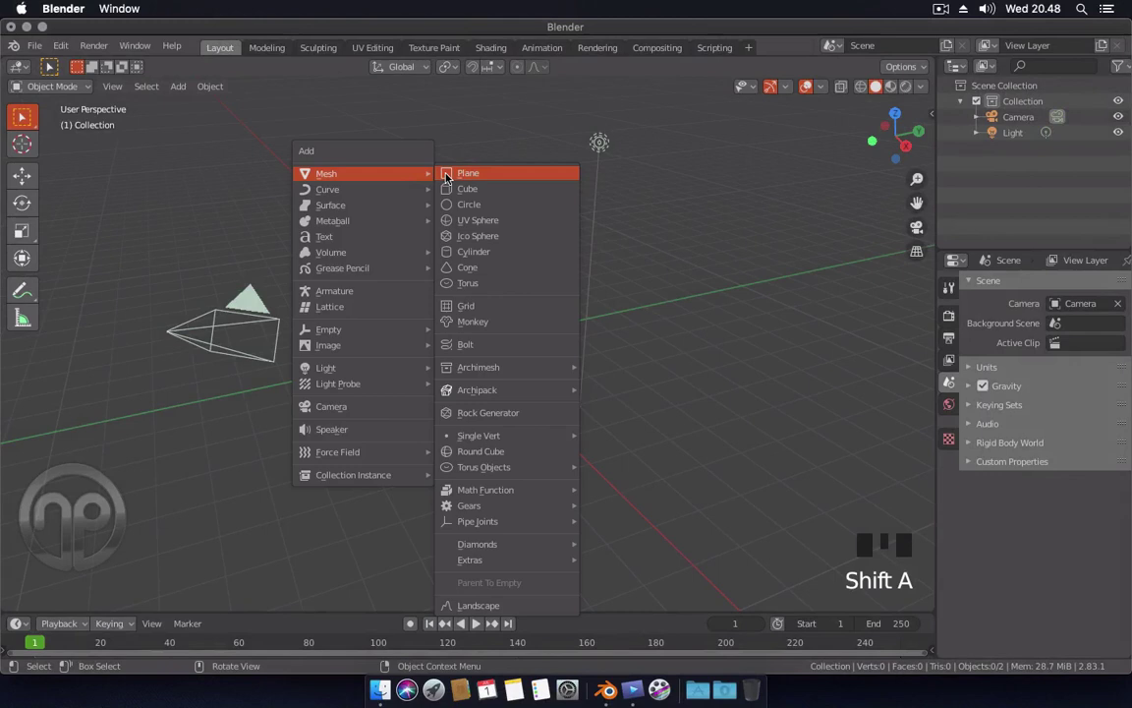
- Scale the new ground plane up by 3 and set up a modifier on it
{"action": "key", "text": "s"}
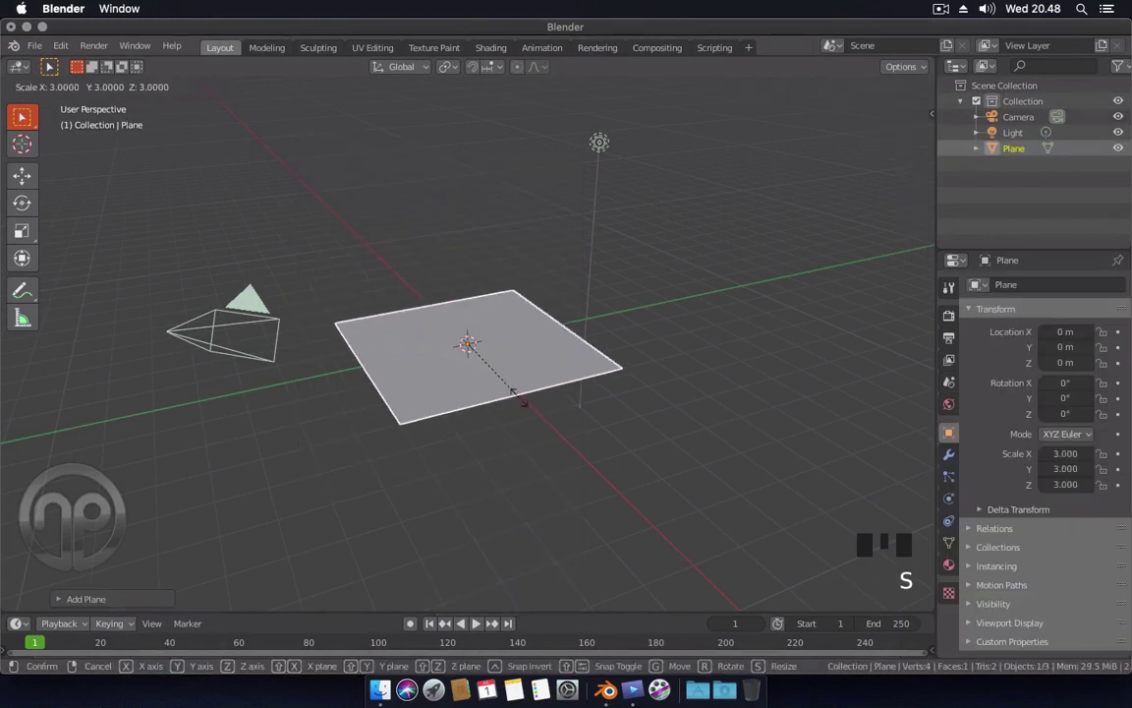
{"action": "left_click_drag", "start_coordinate": [633, 335], "coordinate": [930, 455]}
{"action": "left_click", "coordinate": [950, 459]}
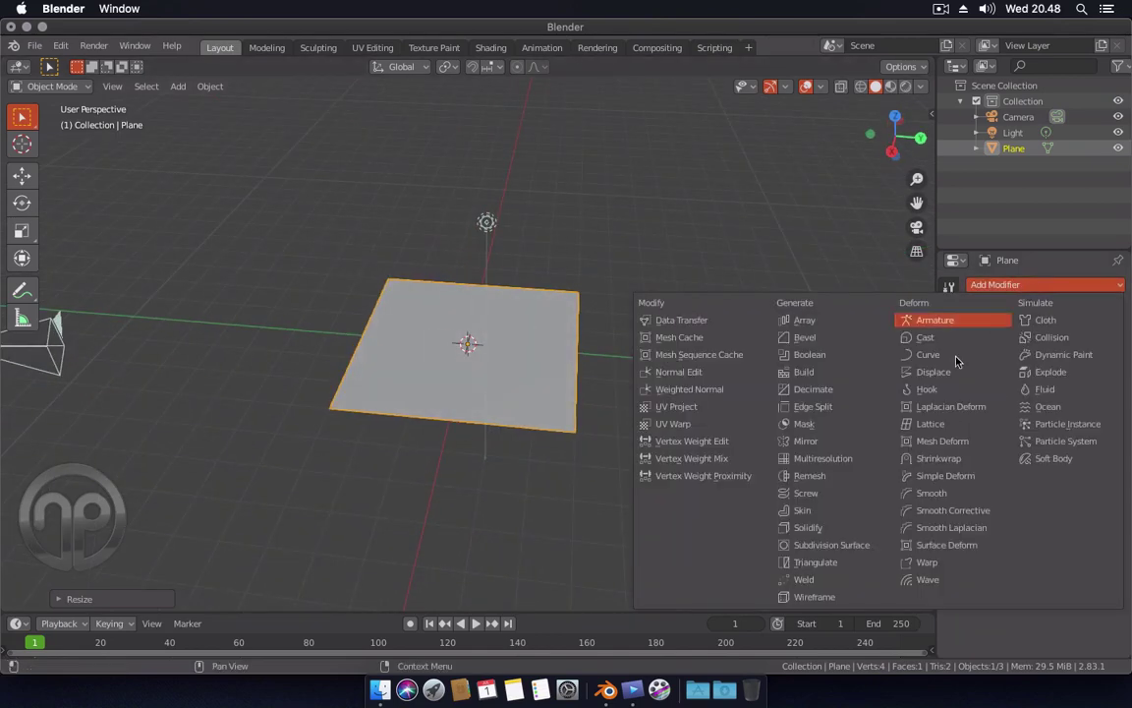
{"action": "left_click_drag", "start_coordinate": [850, 535], "coordinate": [1082, 355]}
{"action": "scroll", "scroll_direction": "up", "scroll_amount": 3}
{"action": "left_click_drag", "start_coordinate": [1038, 408], "coordinate": [545, 353]}
- Subdivide the plane into a fine grid and add a Suzanne monkey head to the scene
{"action": "key", "text": "Tab"}
{"action": "key", "text": "Tab"}
{"action": "left_click", "coordinate": [270, 177]}
{"action": "left_click_drag", "start_coordinate": [185, 88], "coordinate": [540, 306]}
{"action": "left_click_drag", "start_coordinate": [547, 304], "coordinate": [558, 297]}
- Lift Suzanne above the plane and rotate her -30° on X to tilt forward
{"action": "key", "text": "g"}
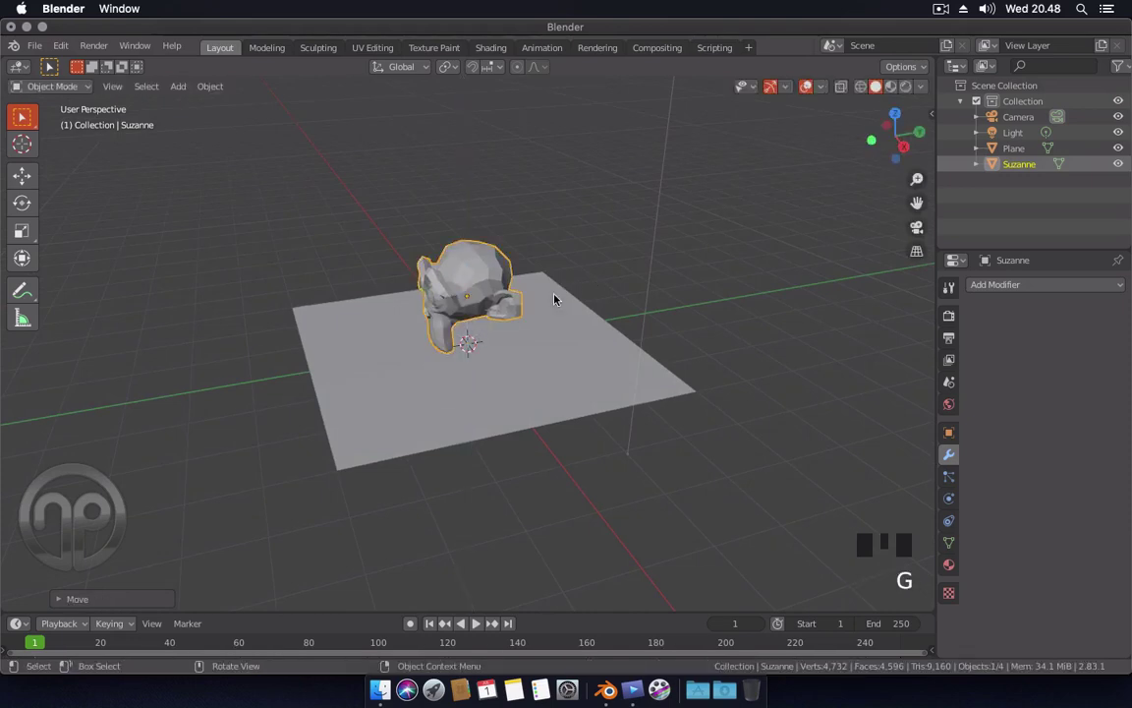
{"action": "key", "text": "r"}
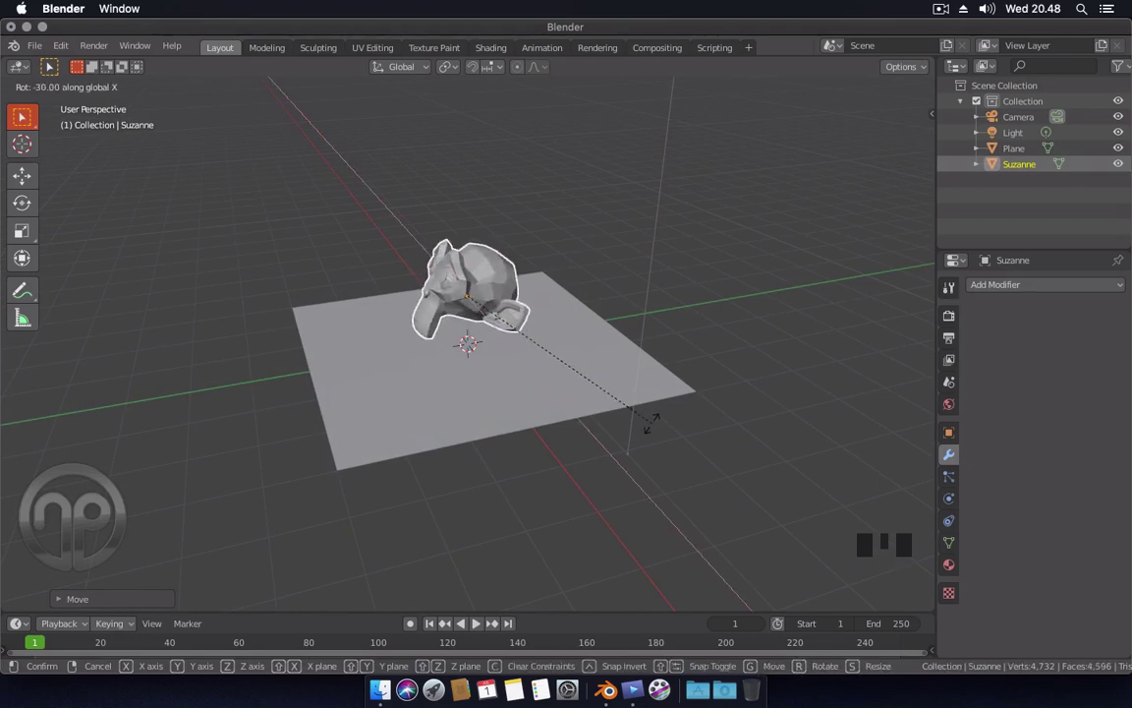
{"action": "left_click_drag", "start_coordinate": [477, 352], "coordinate": [1026, 288]}
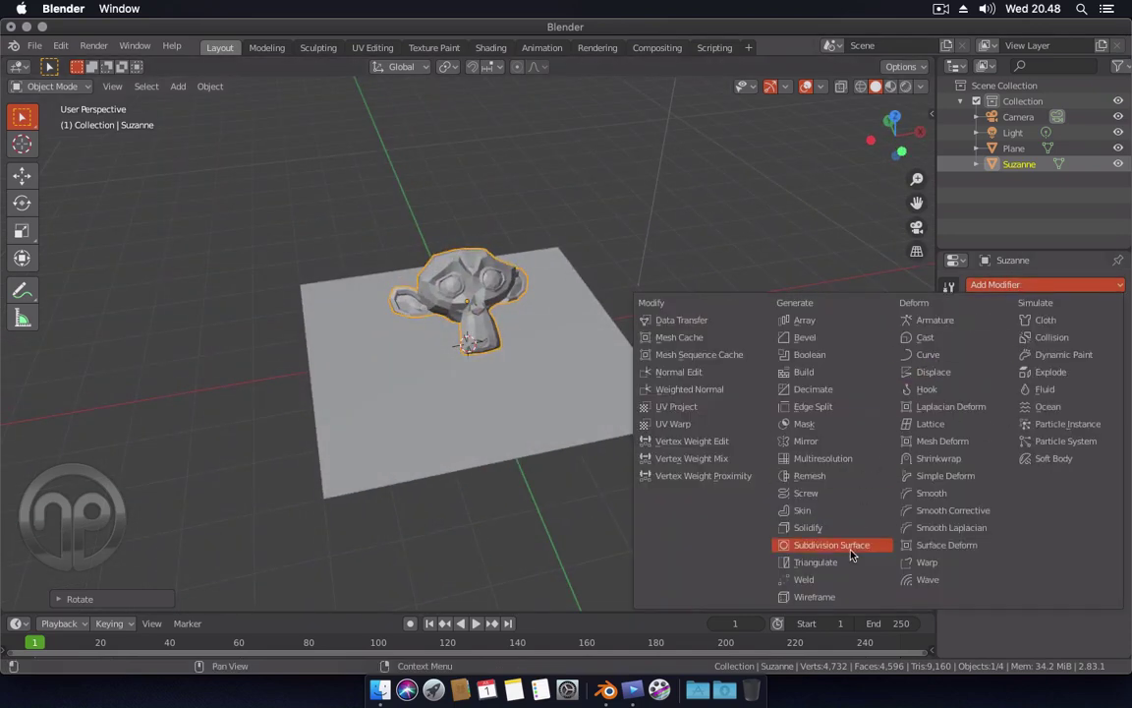
- Give Suzanne a Subdivision Surface modifier with smooth shading, then select the plane
{"action": "left_click_drag", "start_coordinate": [854, 553], "coordinate": [1006, 359]}
{"action": "left_click_drag", "start_coordinate": [1014, 332], "coordinate": [570, 325]}
{"action": "scroll", "scroll_direction": "up", "scroll_amount": 3}
{"action": "left_click_drag", "start_coordinate": [495, 233], "coordinate": [577, 310]}
{"action": "left_click_drag", "start_coordinate": [577, 310], "coordinate": [517, 371]}
{"action": "scroll", "scroll_direction": "down", "scroll_amount": 3}
{"action": "left_click_drag", "start_coordinate": [546, 376], "coordinate": [504, 368]}
{"action": "left_click", "coordinate": [504, 367]}
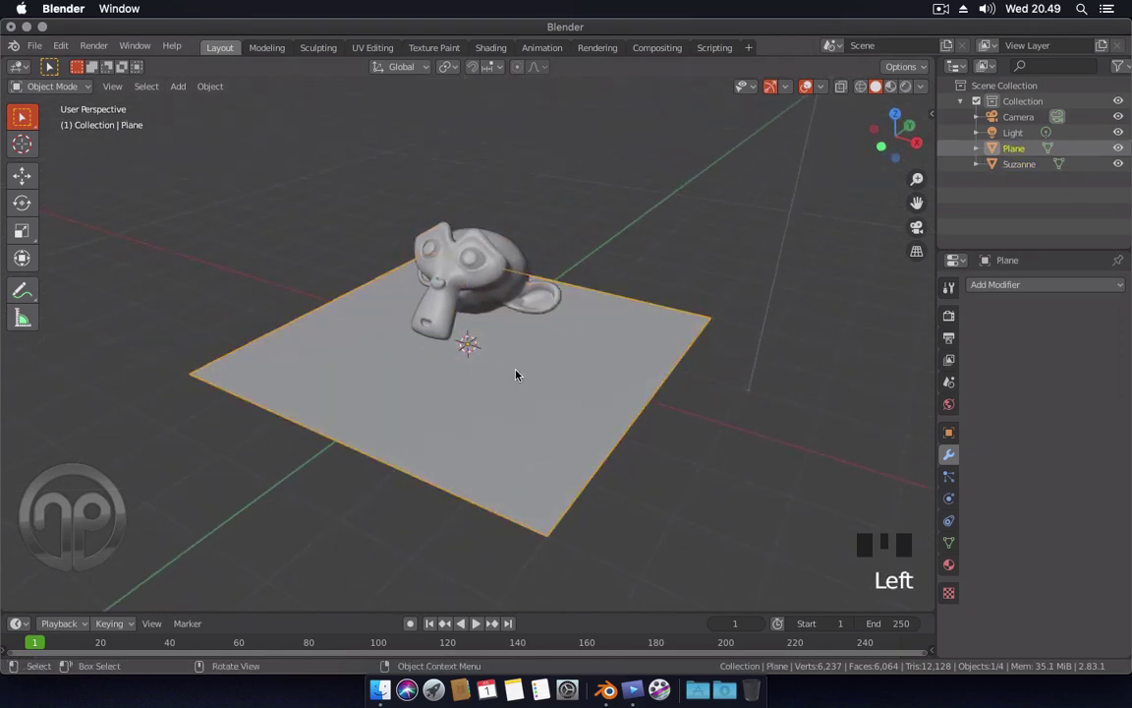
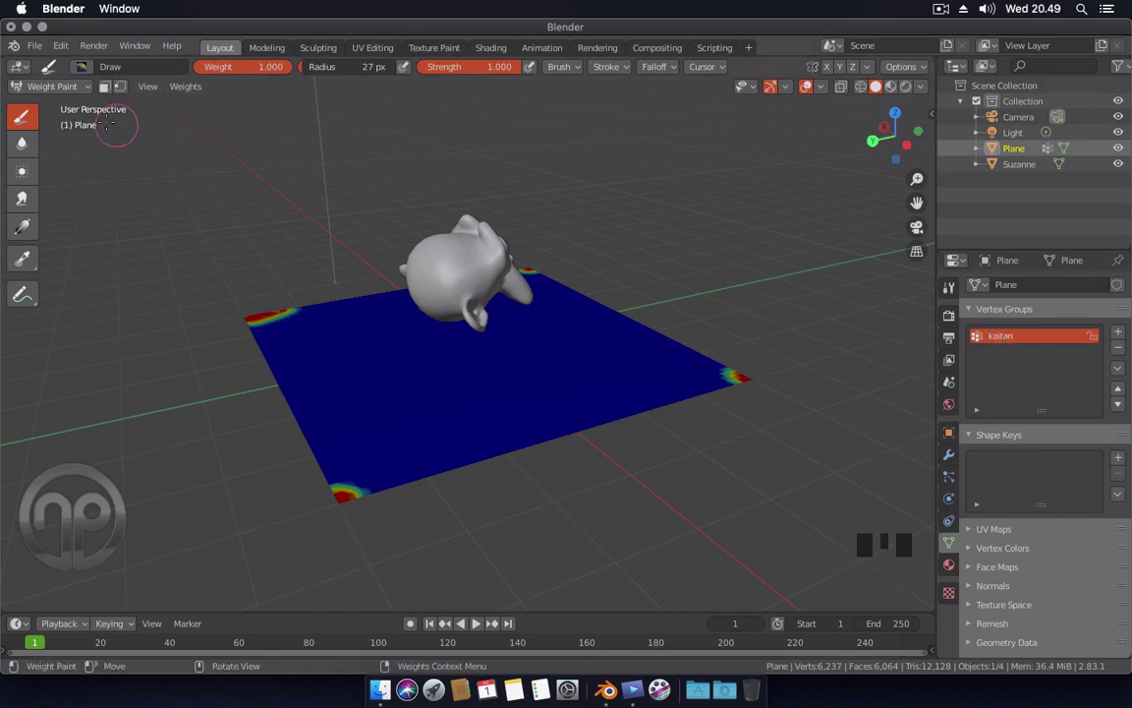
- Paint full weight on the plane's remaining corners for the 'kaitan' group and return to Object Mode
{"action": "left_click_drag", "start_coordinate": [67, 86], "coordinate": [701, 448]}
{"action": "left_click_drag", "start_coordinate": [702, 448], "coordinate": [655, 411]}
{"action": "left_click", "coordinate": [656, 411]}
- Enable Cloth physics on the plane in Physics Properties
{"action": "left_click", "coordinate": [949, 502]}
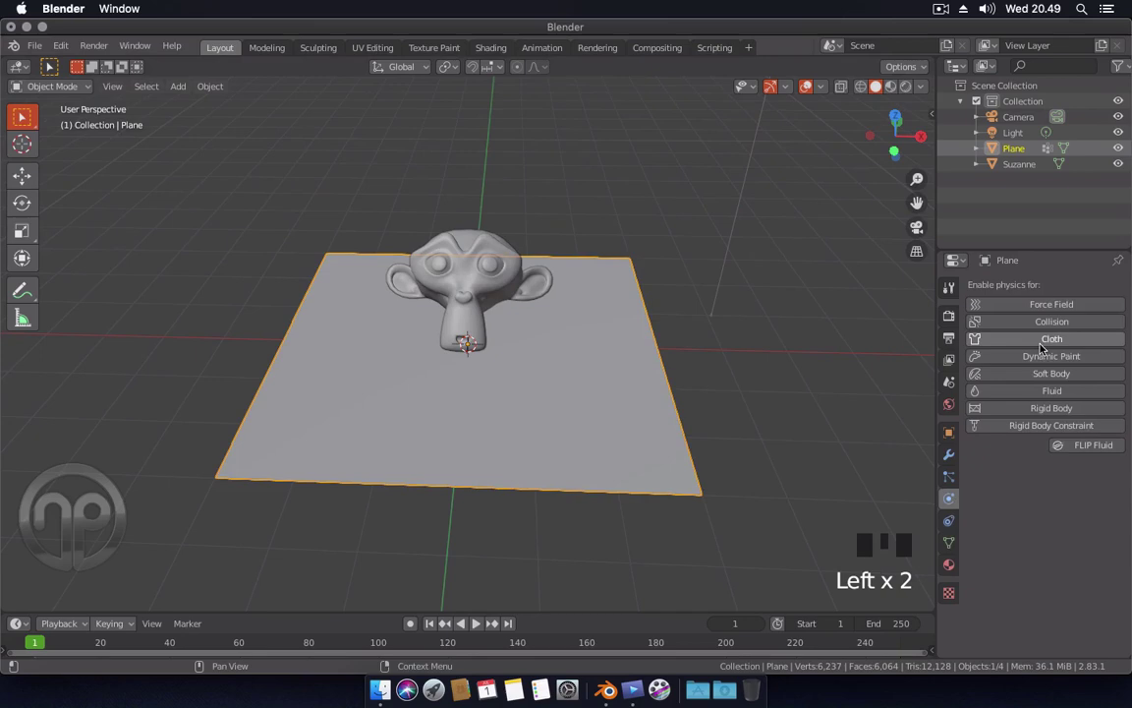
{"action": "left_click_drag", "start_coordinate": [1043, 340], "coordinate": [979, 582]}
{"action": "scroll", "scroll_direction": "down", "scroll_amount": 3}
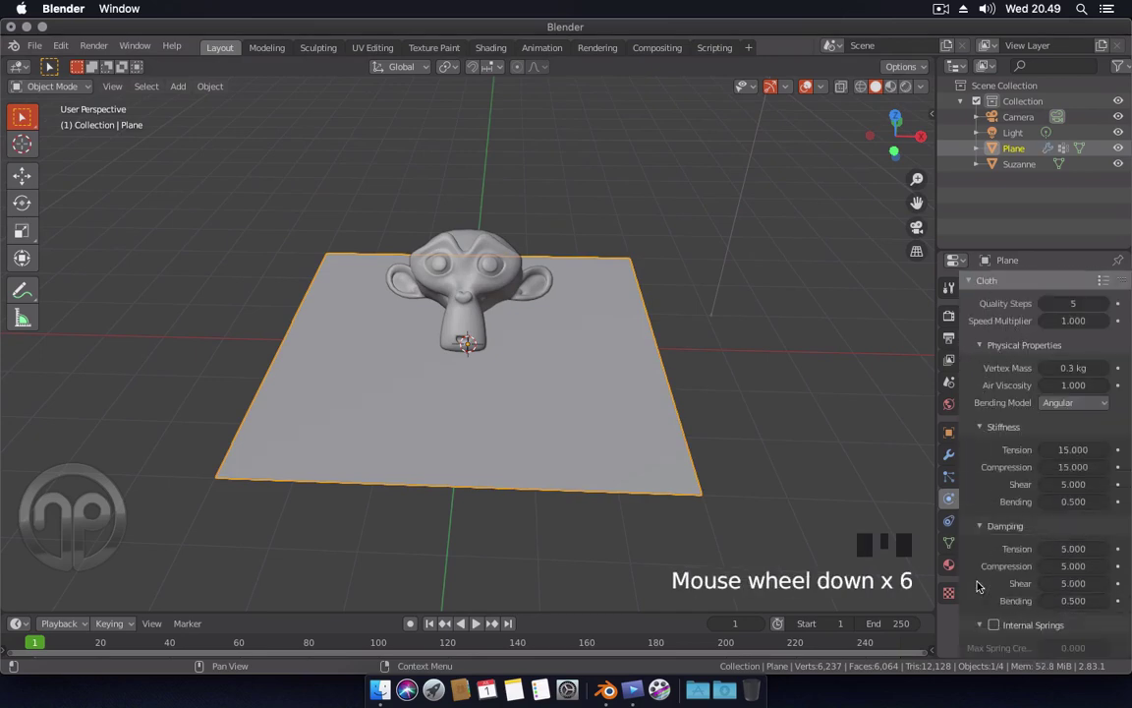
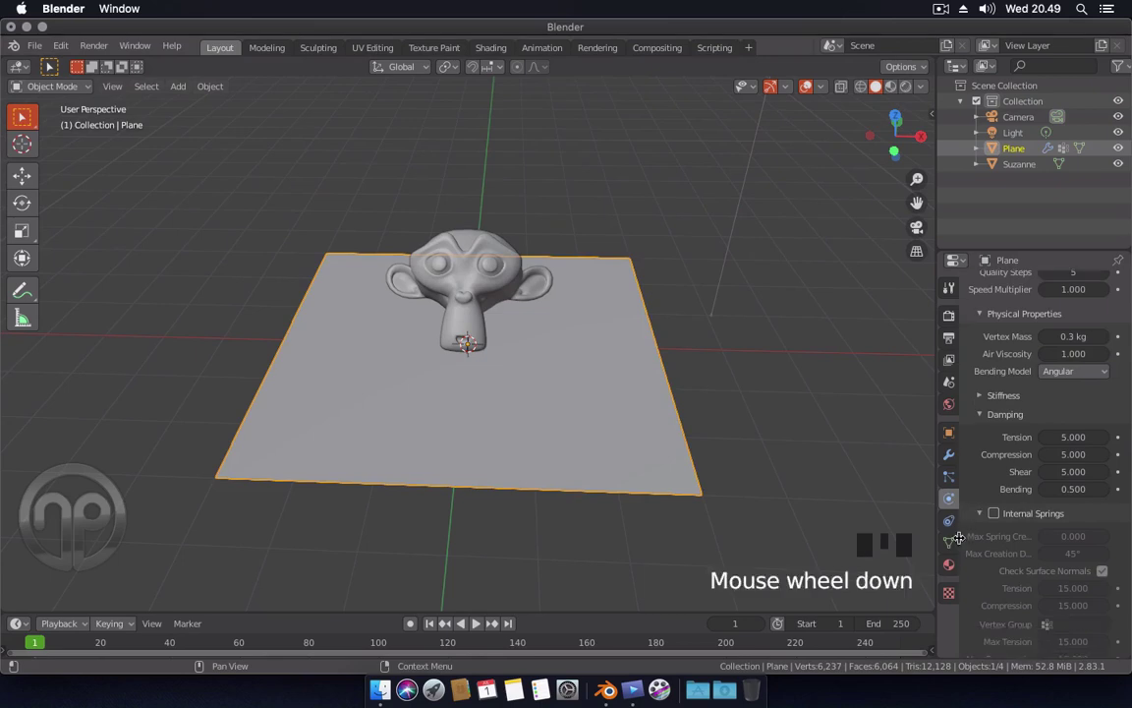
{"action": "scroll", "scroll_direction": "down", "scroll_amount": 3}
{"action": "left_click_drag", "start_coordinate": [978, 590], "coordinate": [977, 576]}
{"action": "scroll", "scroll_direction": "down", "scroll_amount": 3}
- Set the cloth's shape pin group to 'kaitan' and adjust its cache options
{"action": "left_click_drag", "start_coordinate": [1072, 524], "coordinate": [989, 529]}
{"action": "scroll", "scroll_direction": "up", "scroll_amount": 3}
{"action": "left_click_drag", "start_coordinate": [985, 455], "coordinate": [700, 397]}
{"action": "scroll", "scroll_direction": "up", "scroll_amount": 3}
{"action": "scroll", "scroll_direction": "down", "scroll_amount": 3}
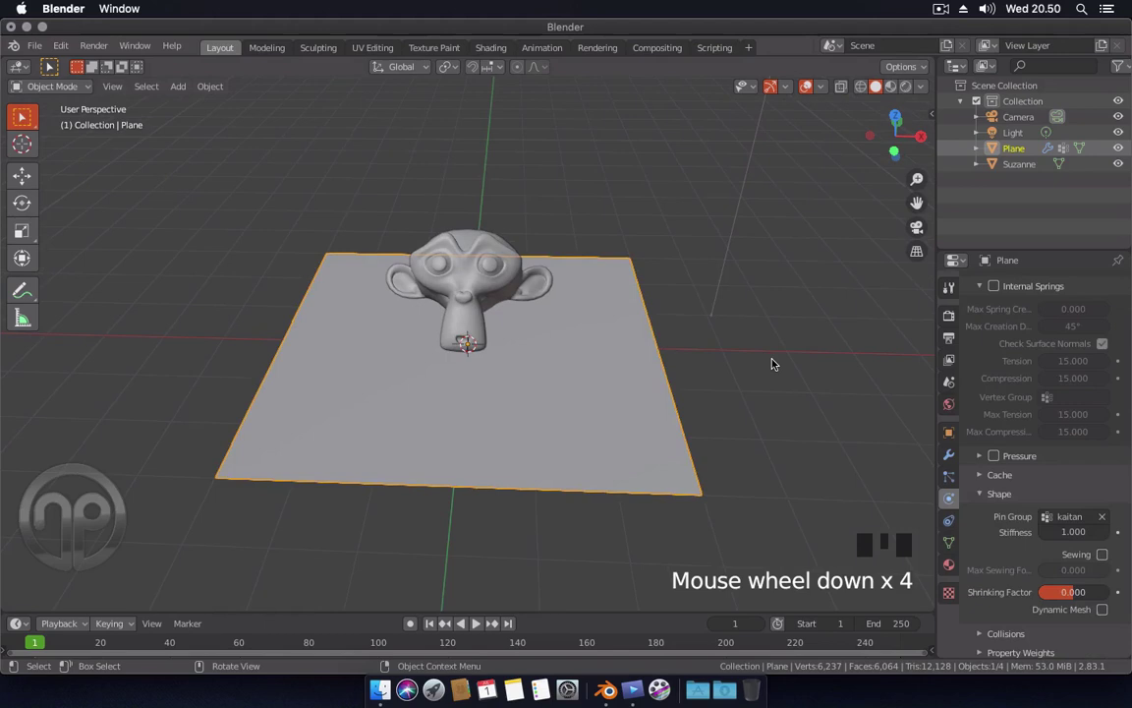
{"action": "left_click_drag", "start_coordinate": [773, 363], "coordinate": [567, 363]}
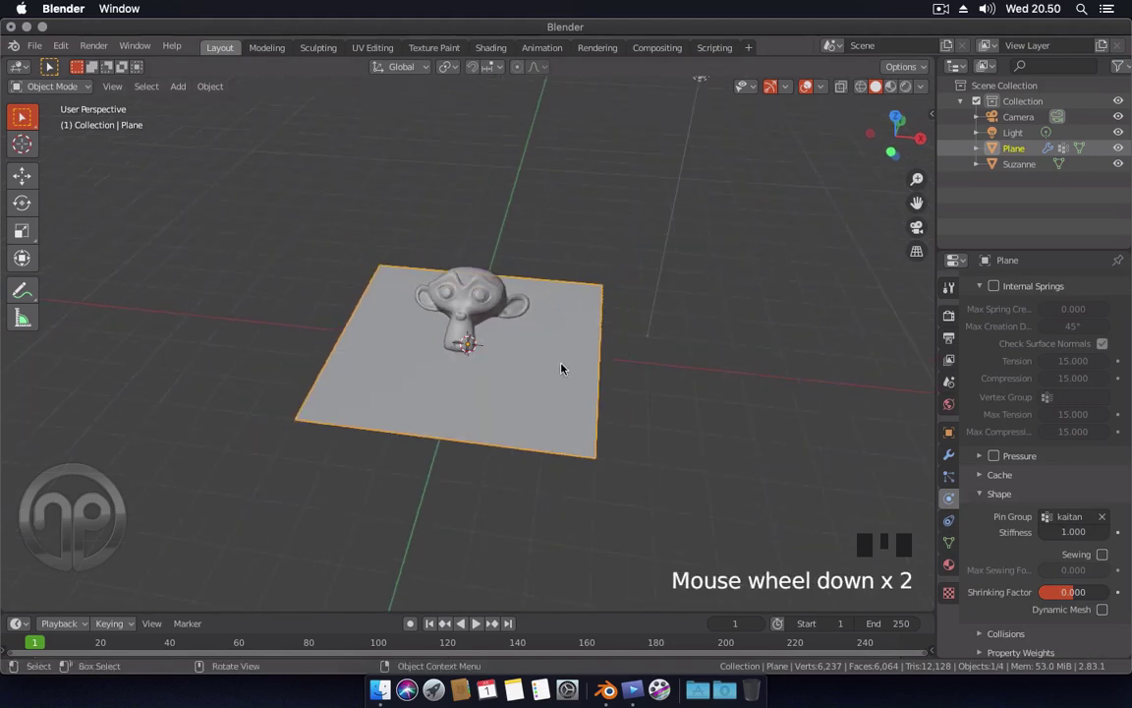
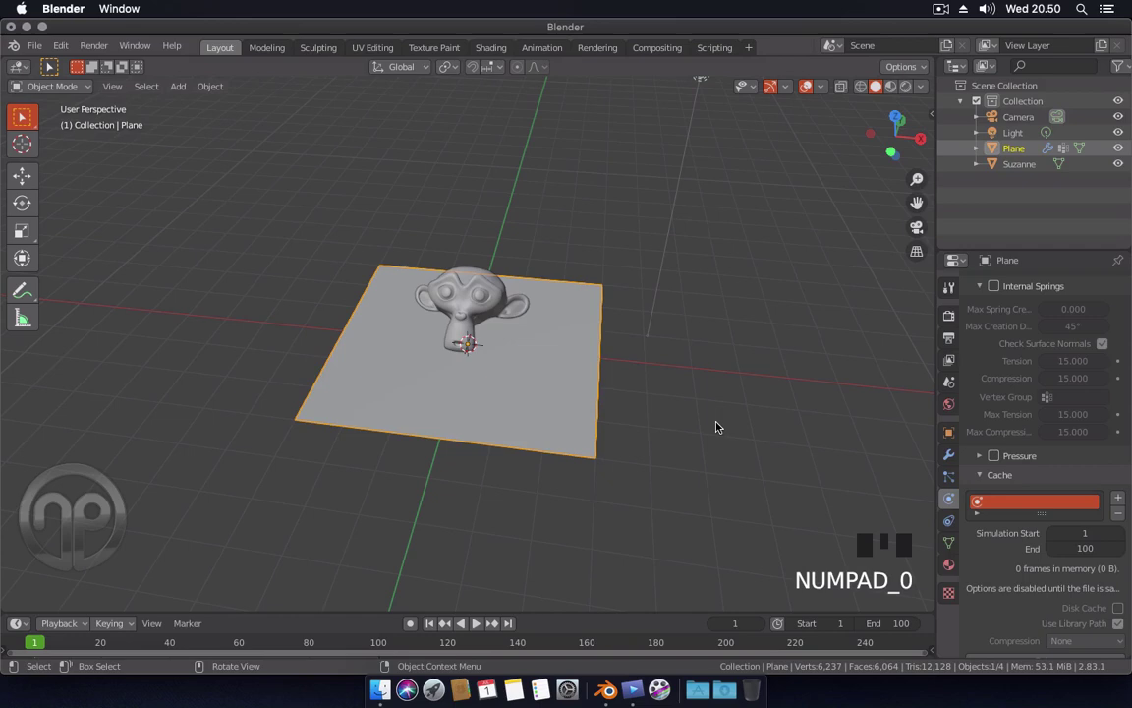
- Play the cloth simulation so the pinned plane drapes over Suzanne, then stop it
{"action": "left_click_drag", "start_coordinate": [719, 424], "coordinate": [711, 407]}
{"action": "key", "text": "space"}
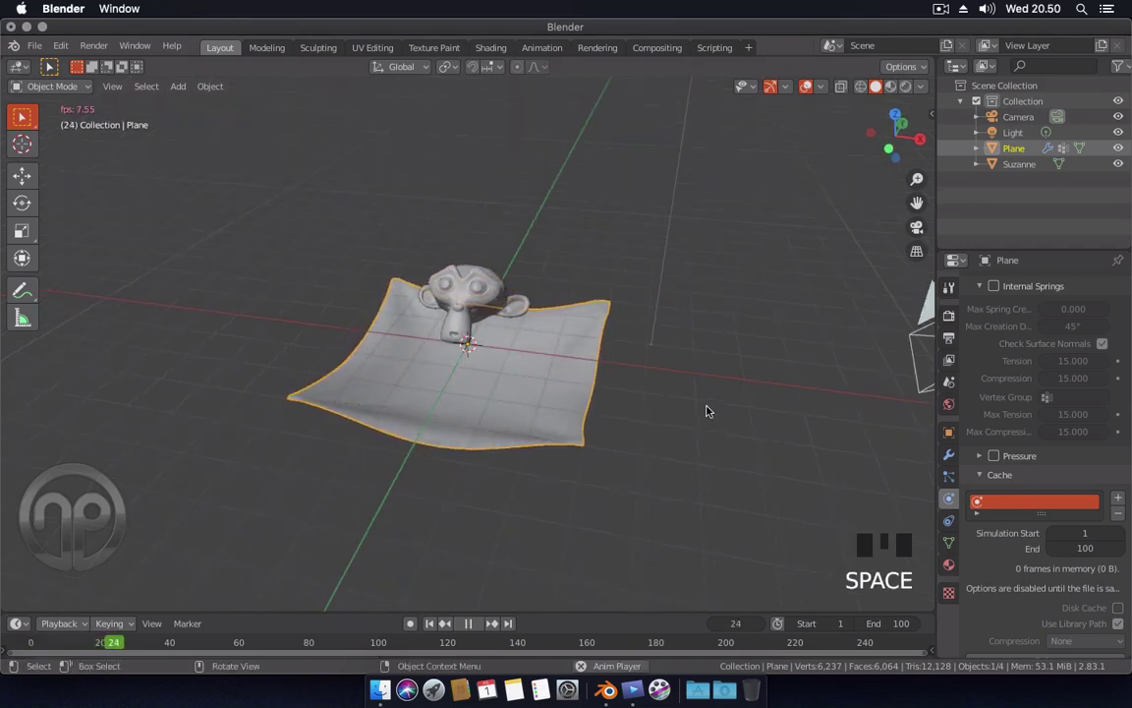
{"action": "left_click_drag", "start_coordinate": [673, 404], "coordinate": [553, 383]}
{"action": "key", "text": "space"}
{"action": "left_click_drag", "start_coordinate": [524, 375], "coordinate": [616, 436]}
{"action": "left_click_drag", "start_coordinate": [615, 436], "coordinate": [949, 454]}
- Add a Wireframe modifier to the plane with thickness 0.004 m
{"action": "left_click", "coordinate": [949, 454]}
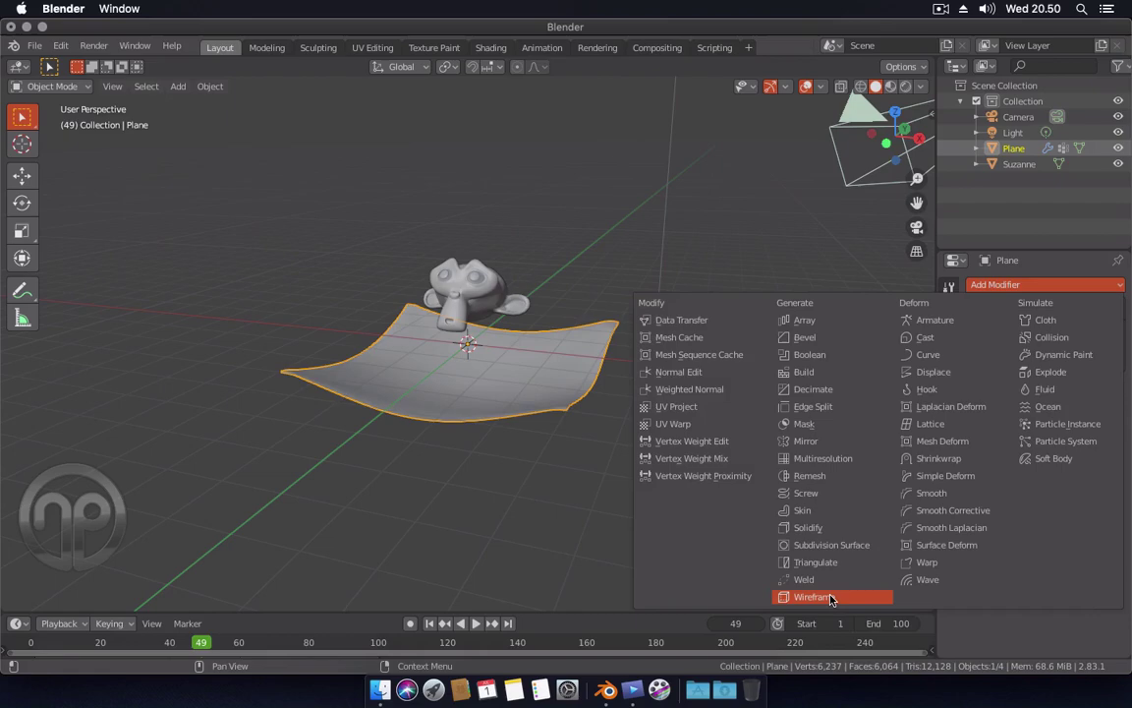
{"action": "left_click_drag", "start_coordinate": [833, 595], "coordinate": [861, 550]}
{"action": "scroll", "scroll_direction": "up", "scroll_amount": 3}
{"action": "left_click_drag", "start_coordinate": [975, 435], "coordinate": [697, 458]}
{"action": "left_click_drag", "start_coordinate": [697, 458], "coordinate": [436, 624]}
{"action": "left_click_drag", "start_coordinate": [436, 625], "coordinate": [735, 429]}
{"action": "scroll", "scroll_direction": "down", "scroll_amount": 3}
{"action": "left_click", "coordinate": [758, 427]}
- Play the simulation to check the wire net and start a new material for the plane
{"action": "key", "text": "space"}
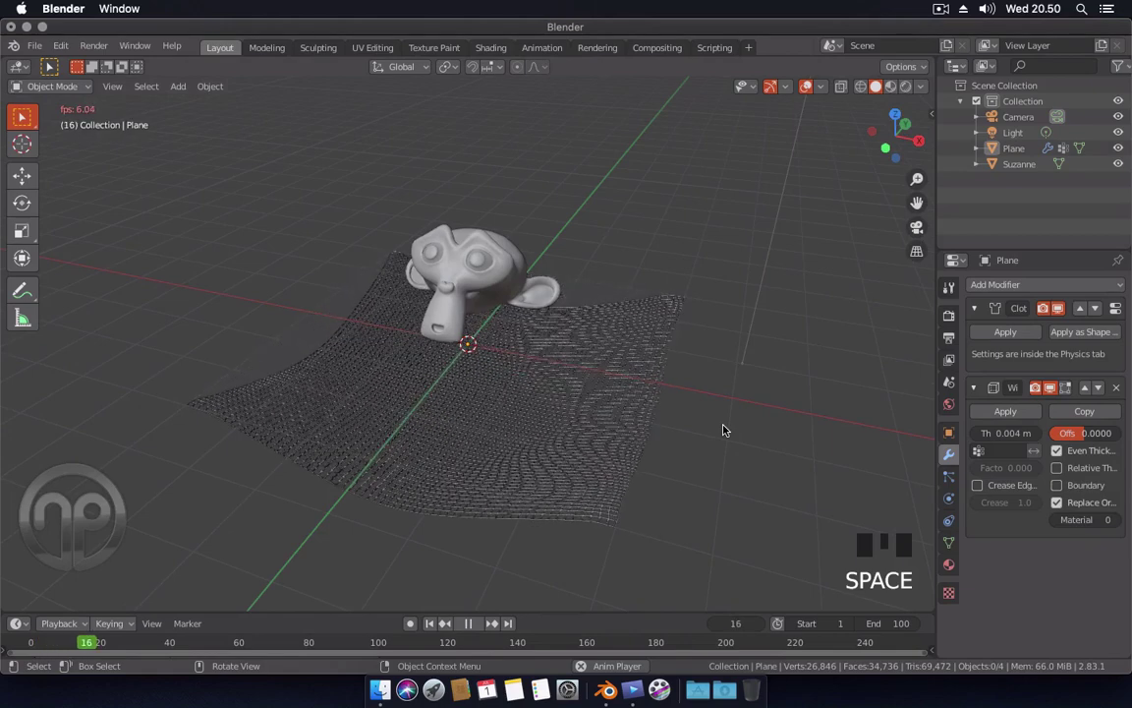
{"action": "key", "text": "space"}
{"action": "left_click", "coordinate": [589, 430]}
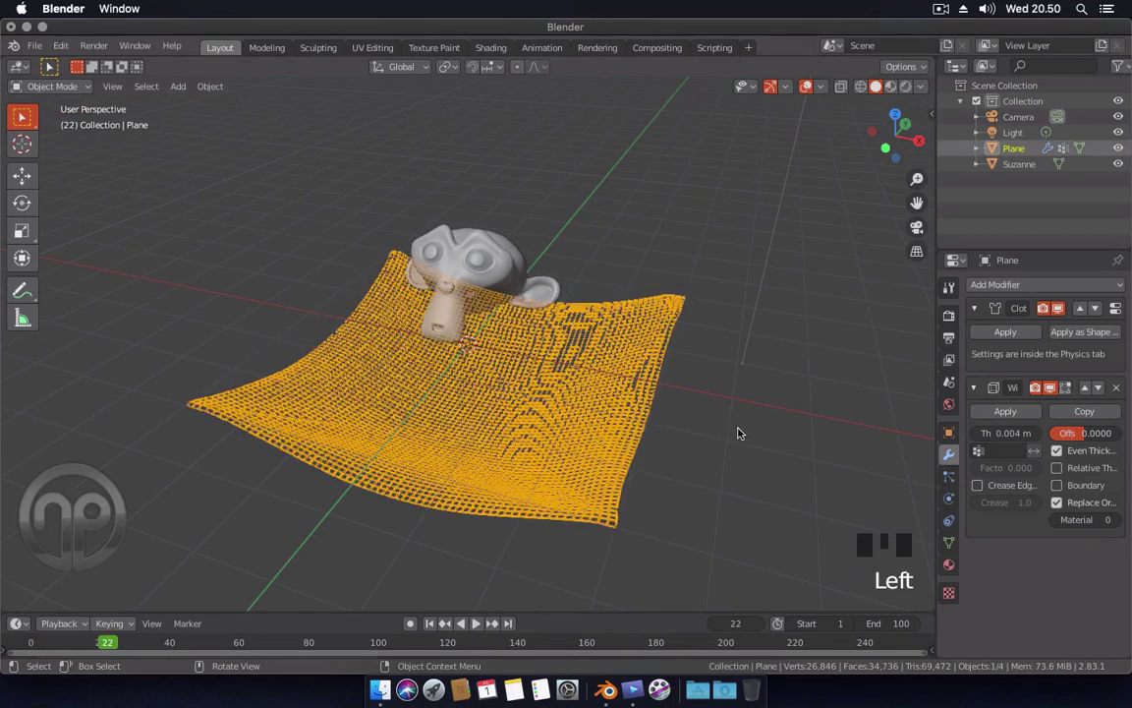
{"action": "left_click", "coordinate": [953, 568]}
- Name the material 'net' with cream base color, Metallic 0.667, Roughness 0.205, and preview in Rendered shading
{"action": "left_click_drag", "start_coordinate": [1056, 356], "coordinate": [1015, 356]}
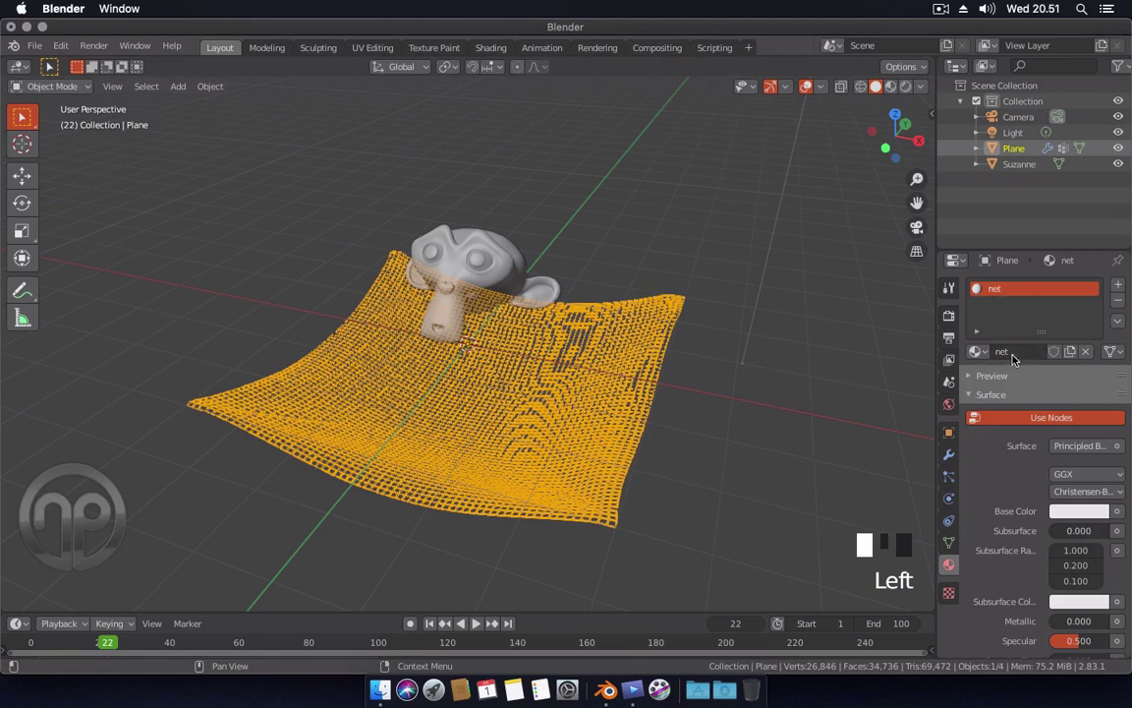
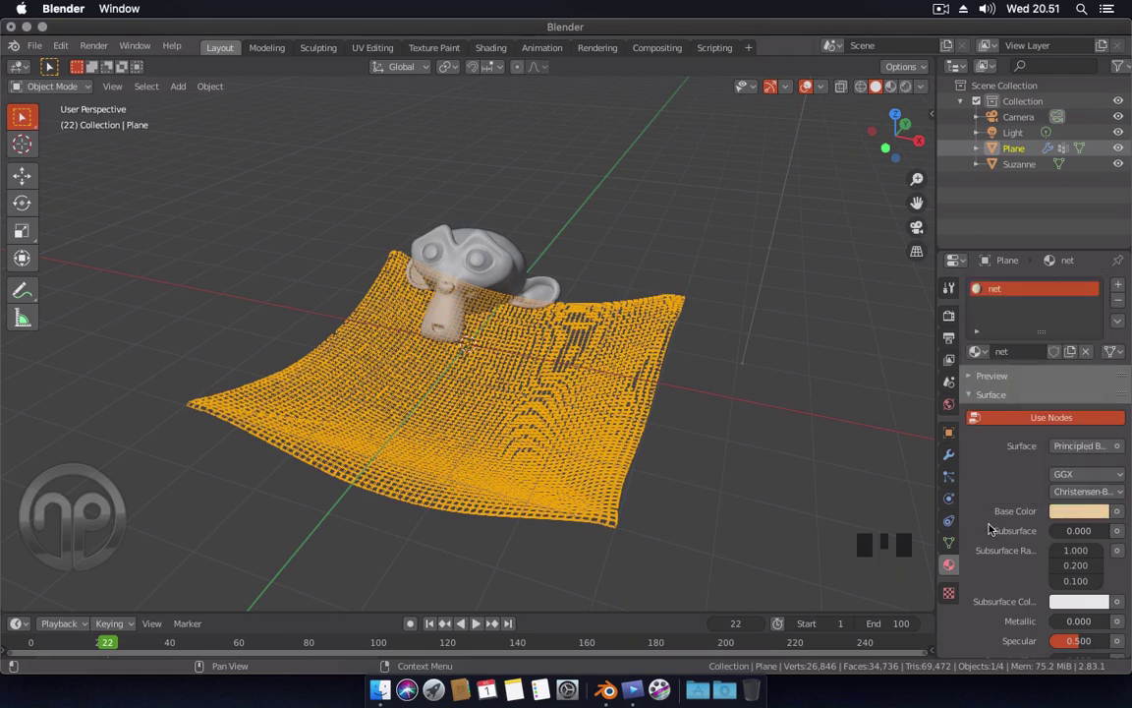
{"action": "scroll", "scroll_direction": "down", "scroll_amount": 3}
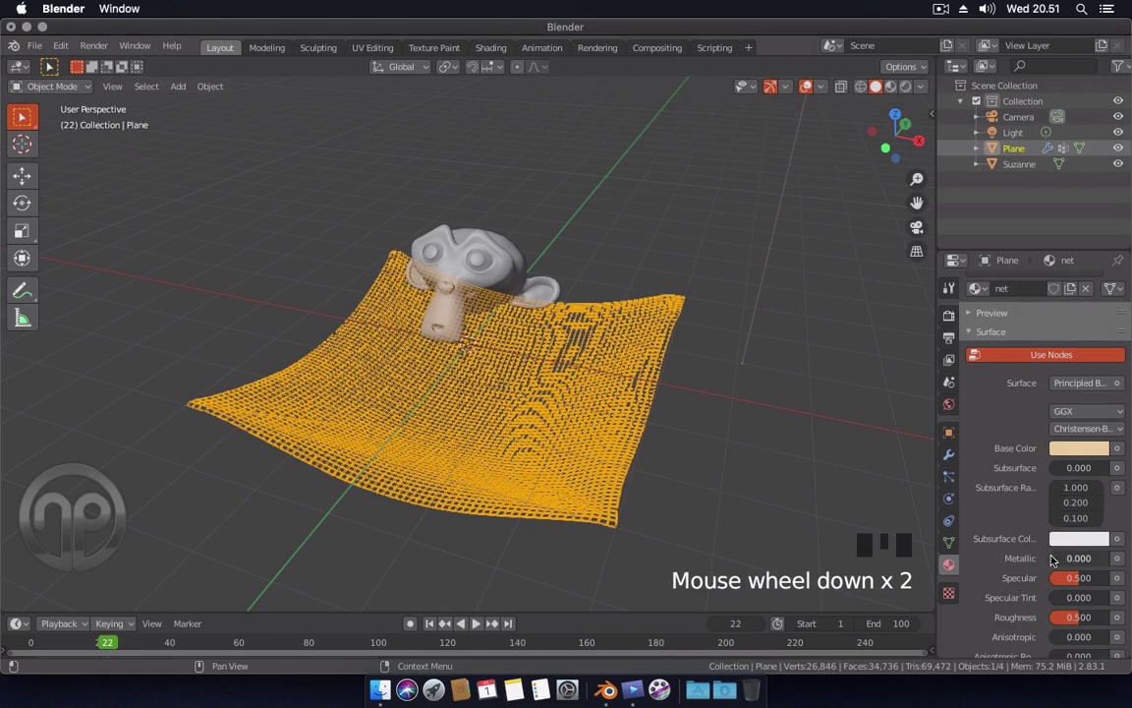
{"action": "scroll", "scroll_direction": "down", "scroll_amount": 3}
{"action": "left_click_drag", "start_coordinate": [1072, 436], "coordinate": [722, 291]}
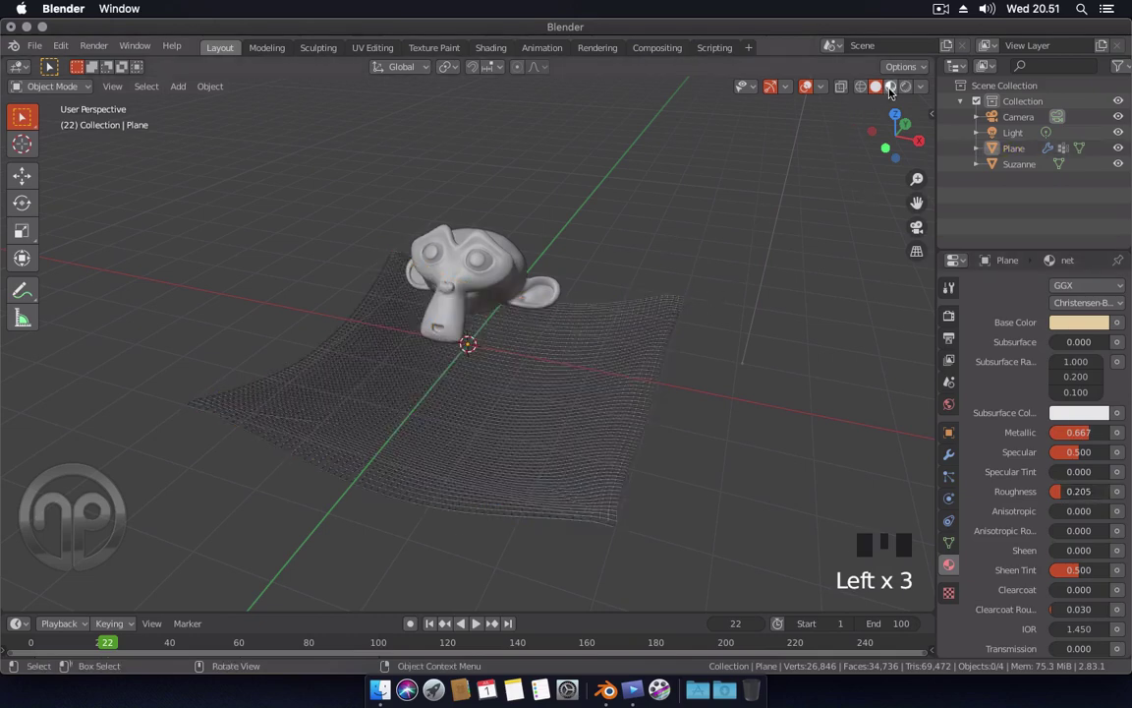
{"action": "left_click", "coordinate": [722, 299]}
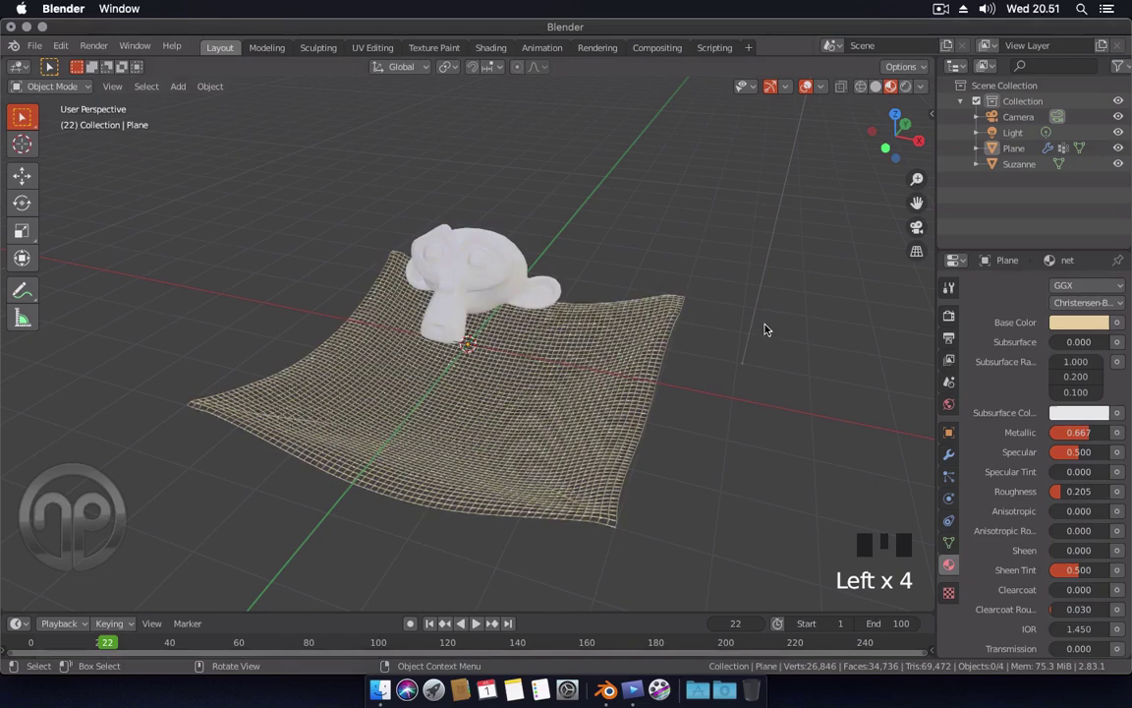
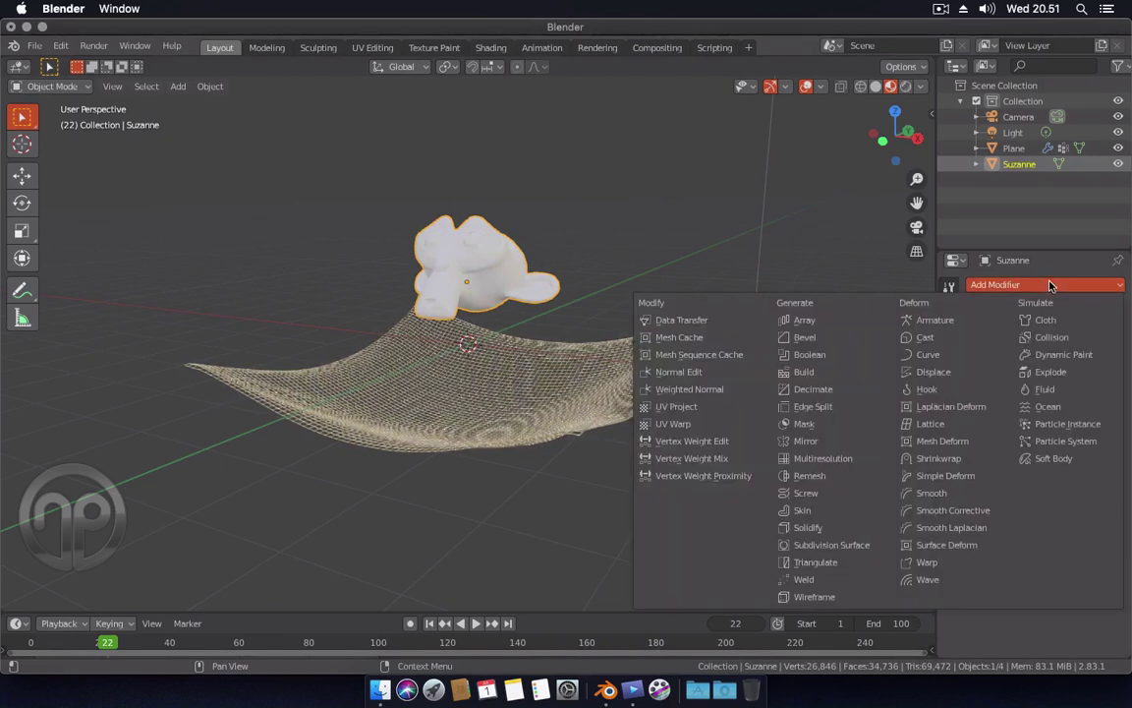
- Add a Surface Deform modifier on Suzanne targeting the Plane, bind it, and play to test
{"action": "left_click_drag", "start_coordinate": [961, 544], "coordinate": [987, 395]}
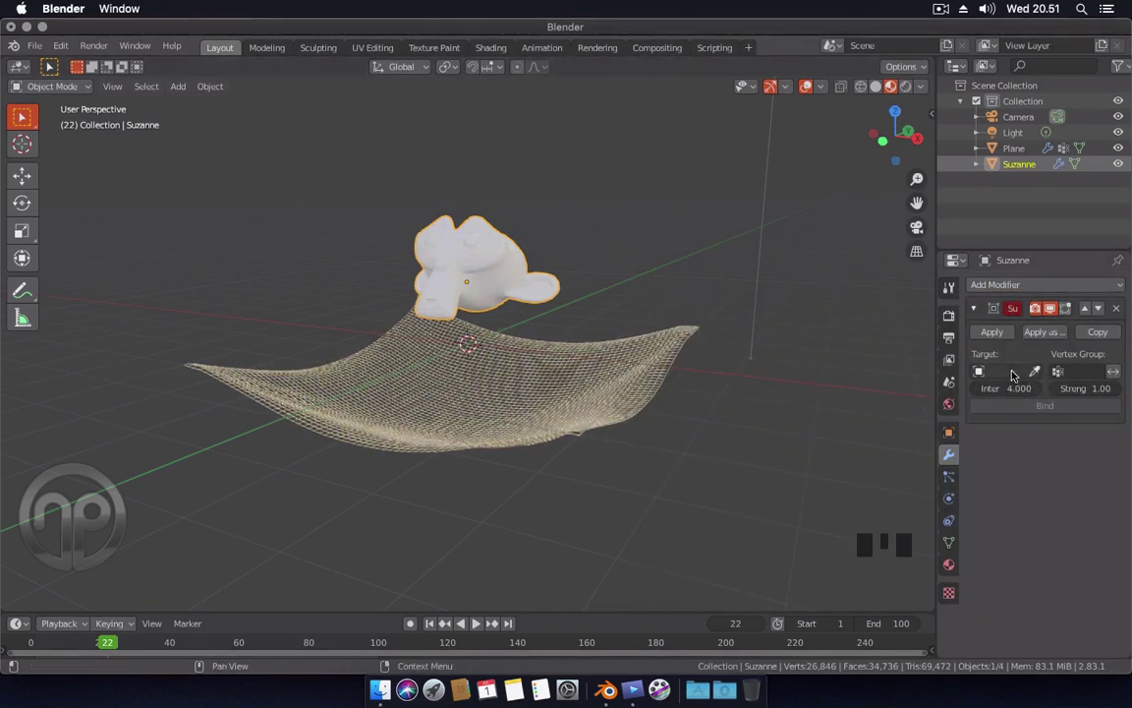
{"action": "left_click_drag", "start_coordinate": [1015, 373], "coordinate": [1027, 360]}
{"action": "left_click", "coordinate": [1040, 374]}
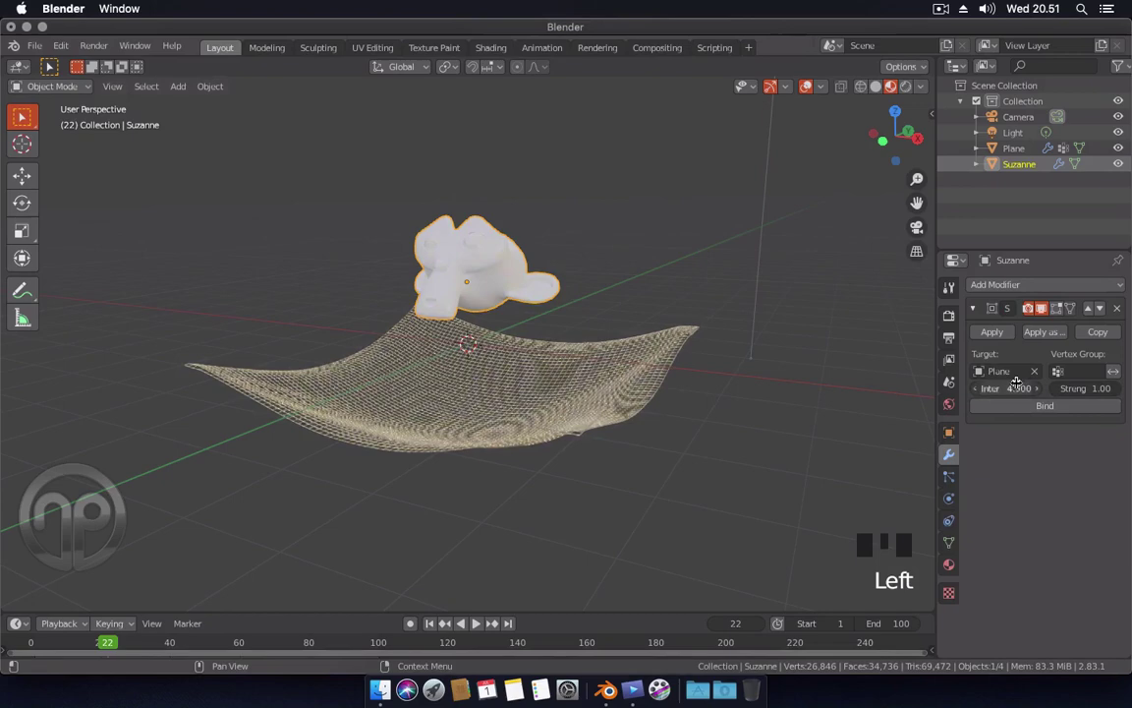
{"action": "left_click_drag", "start_coordinate": [1026, 407], "coordinate": [556, 529]}
{"action": "left_click_drag", "start_coordinate": [557, 529], "coordinate": [607, 535]}
{"action": "key", "text": "space"}
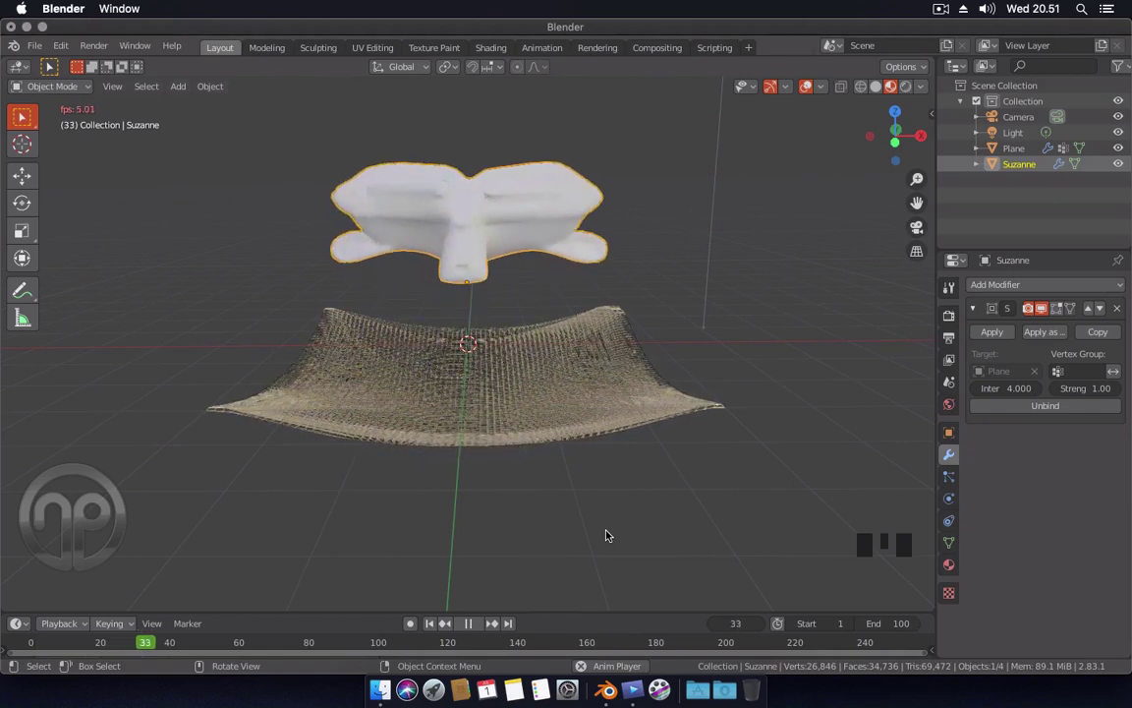
- From the front view, move Suzanne downward and replay the cloth simulation
{"action": "key", "text": "space"}
{"action": "left_click_drag", "start_coordinate": [432, 623], "coordinate": [600, 329]}
{"action": "left_click_drag", "start_coordinate": [599, 328], "coordinate": [541, 322]}
{"action": "key", "text": "KP_1"}
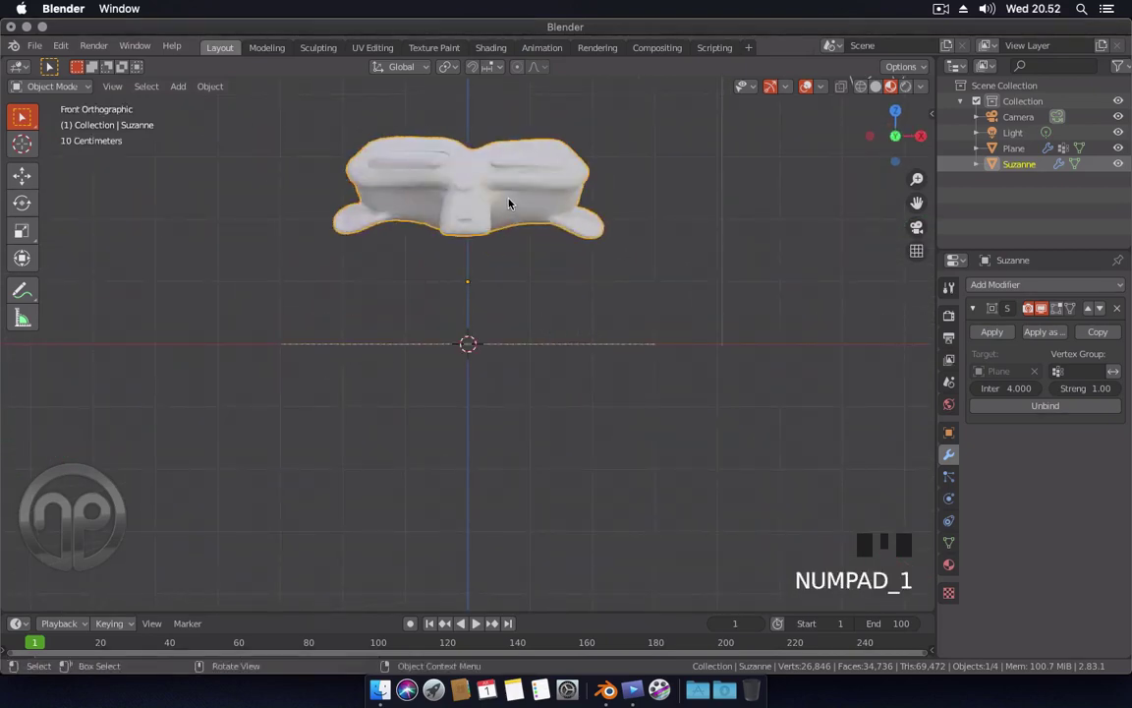
{"action": "key", "text": "g"}
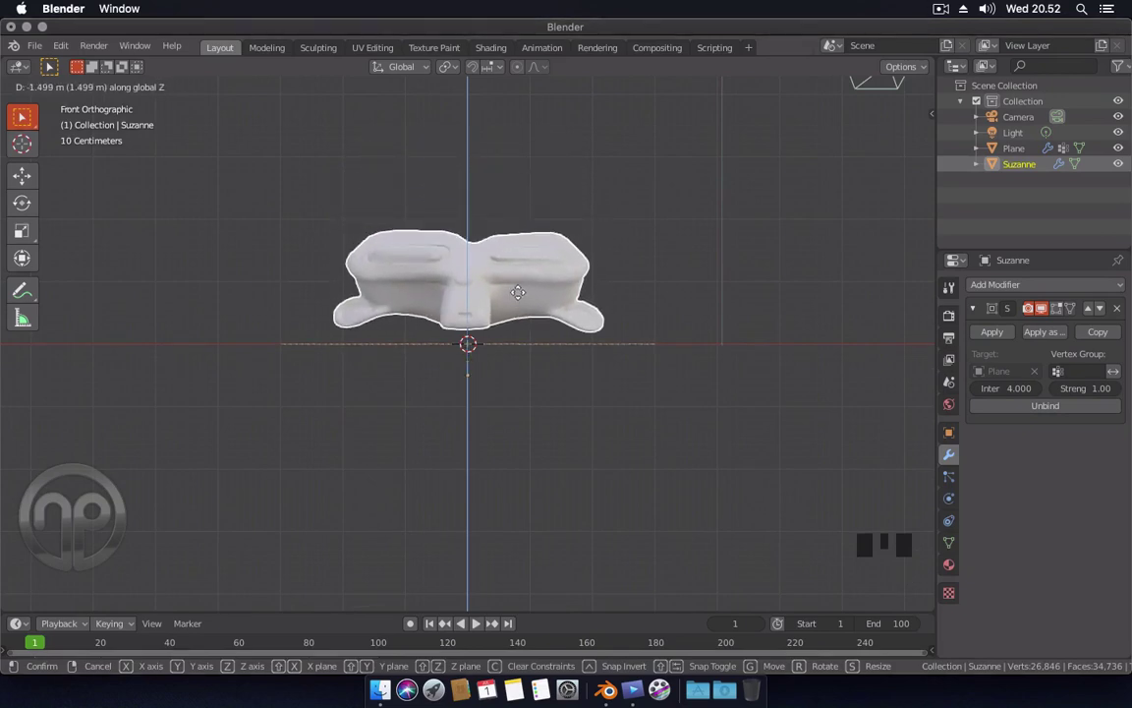
{"action": "key", "text": "space"}
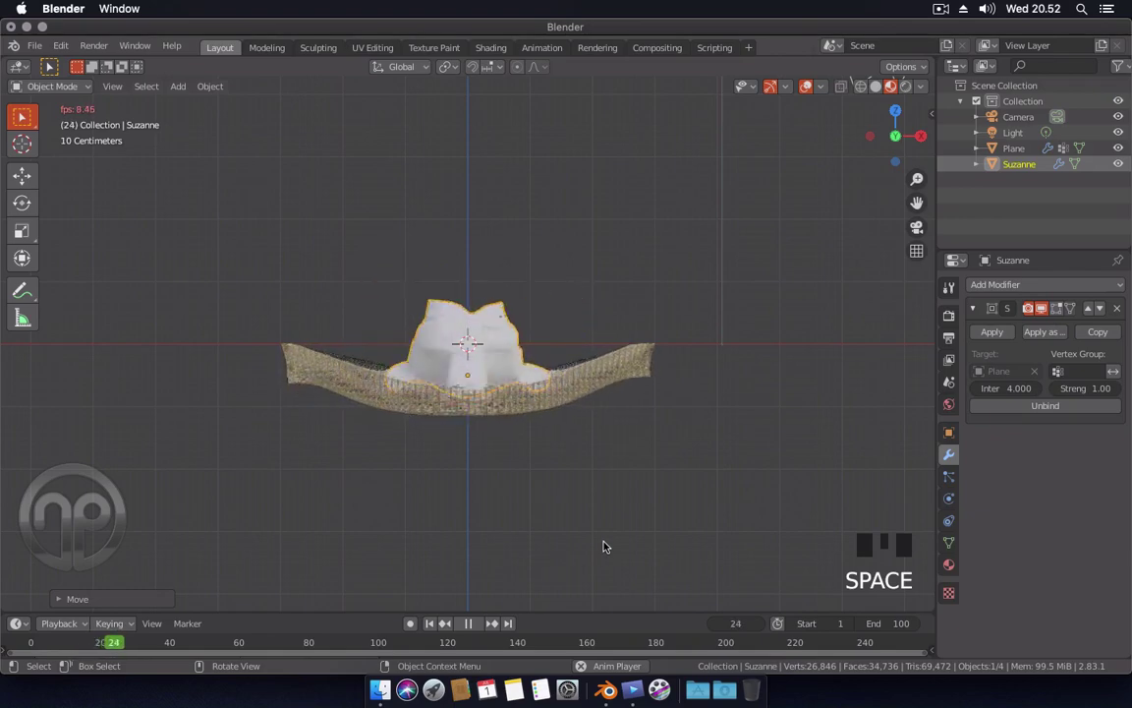
{"action": "key", "text": "space"}
- Watch the net fall from above and through the scene camera
{"action": "left_click_drag", "start_coordinate": [632, 520], "coordinate": [633, 586]}
{"action": "key", "text": "space"}
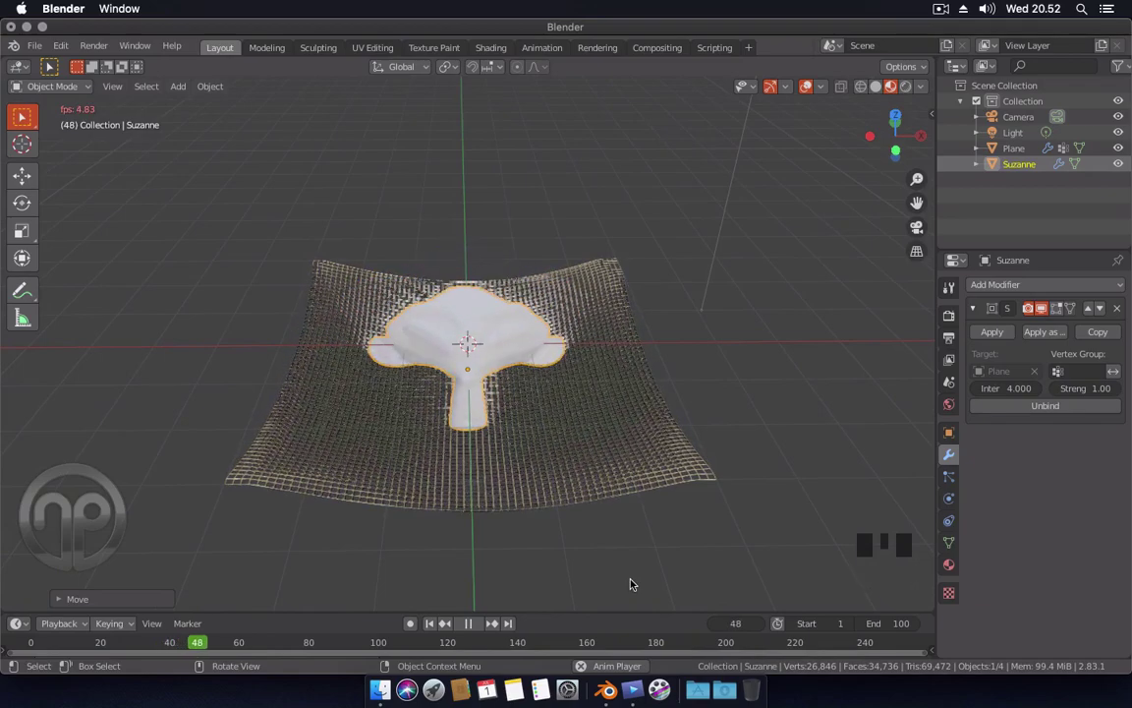
{"action": "key", "text": "space"}
{"action": "left_click_drag", "start_coordinate": [665, 538], "coordinate": [954, 503]}
{"action": "scroll", "scroll_direction": "down", "scroll_amount": 3}
{"action": "left_click_drag", "start_coordinate": [598, 410], "coordinate": [710, 401]}
{"action": "key", "text": "KP_0"}
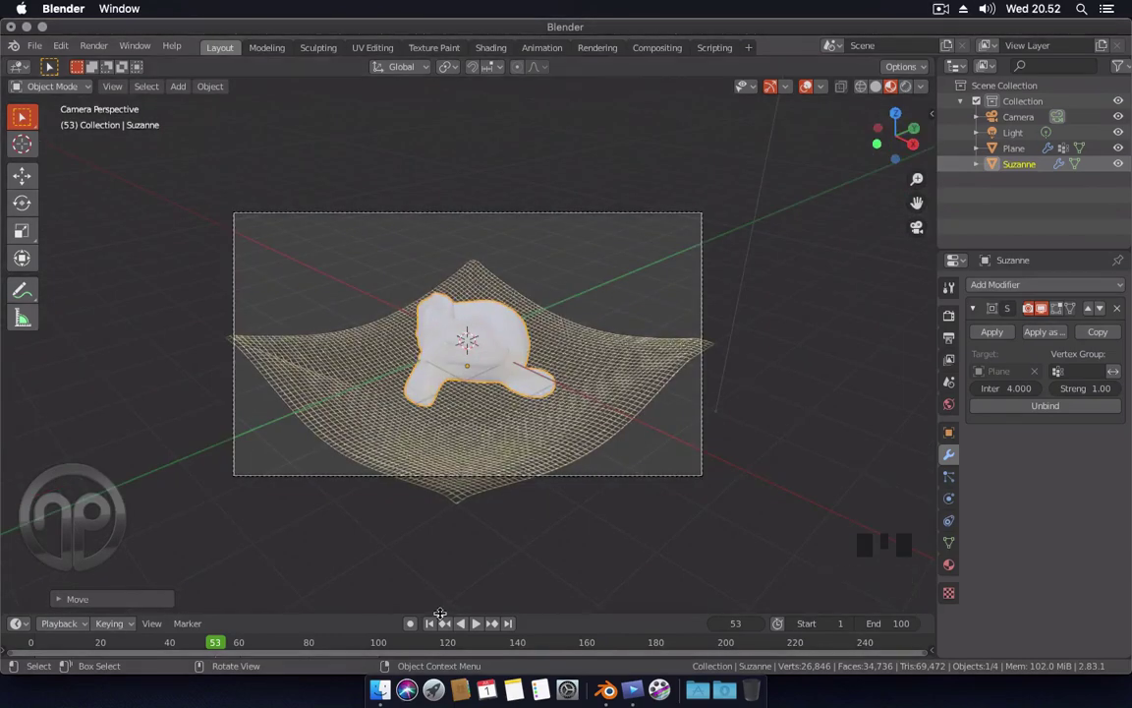
{"action": "left_click", "coordinate": [436, 623]}
{"action": "key", "text": "space"}
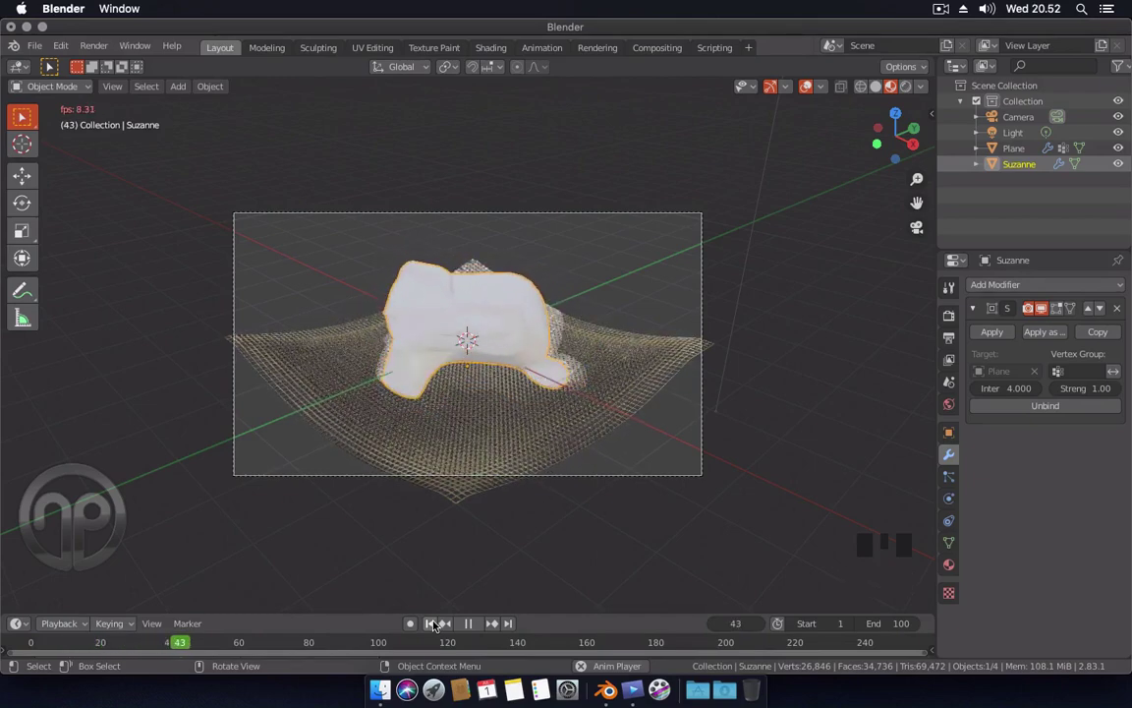
{"action": "key", "text": "space"}
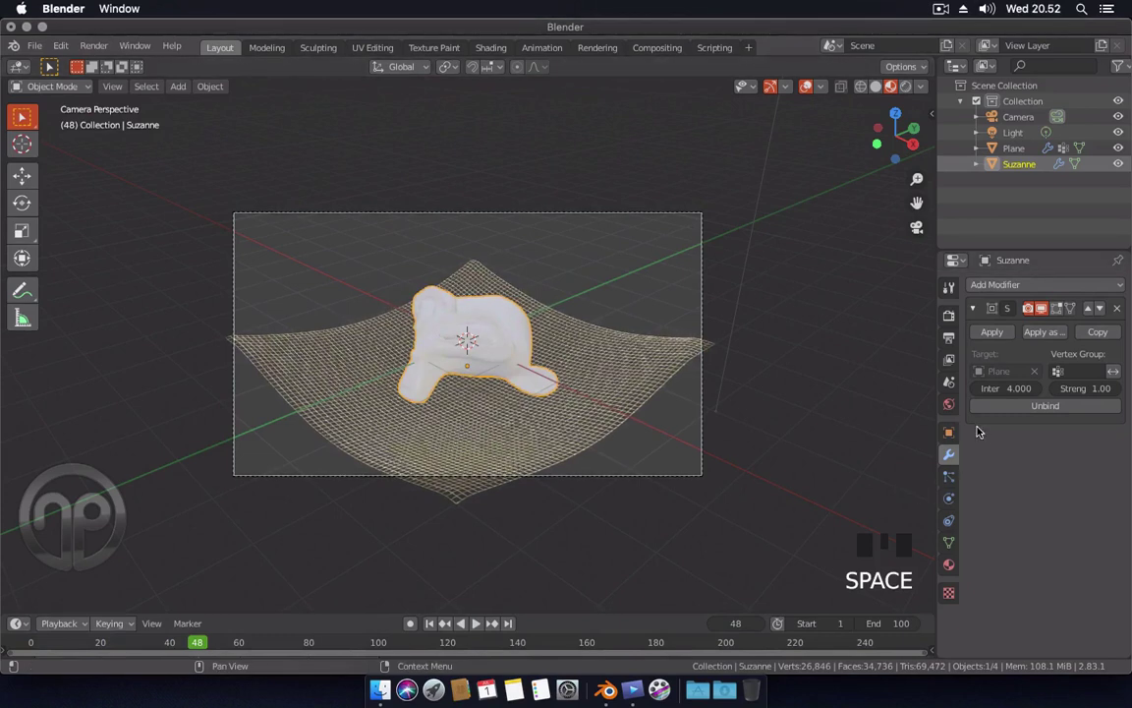
- Scrub back, replay the simulation, and enable Lock Camera to View in the sidebar
{"action": "left_click_drag", "start_coordinate": [1059, 407], "coordinate": [477, 604]}
{"action": "key", "text": "space"}
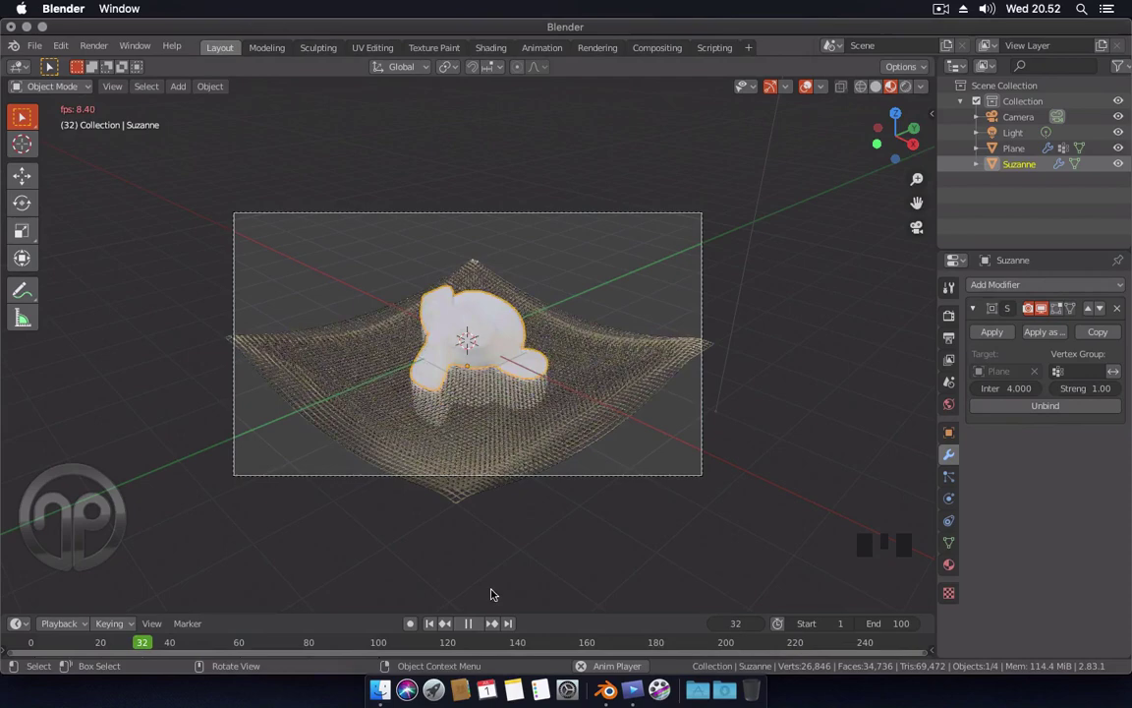
{"action": "key", "text": "space"}
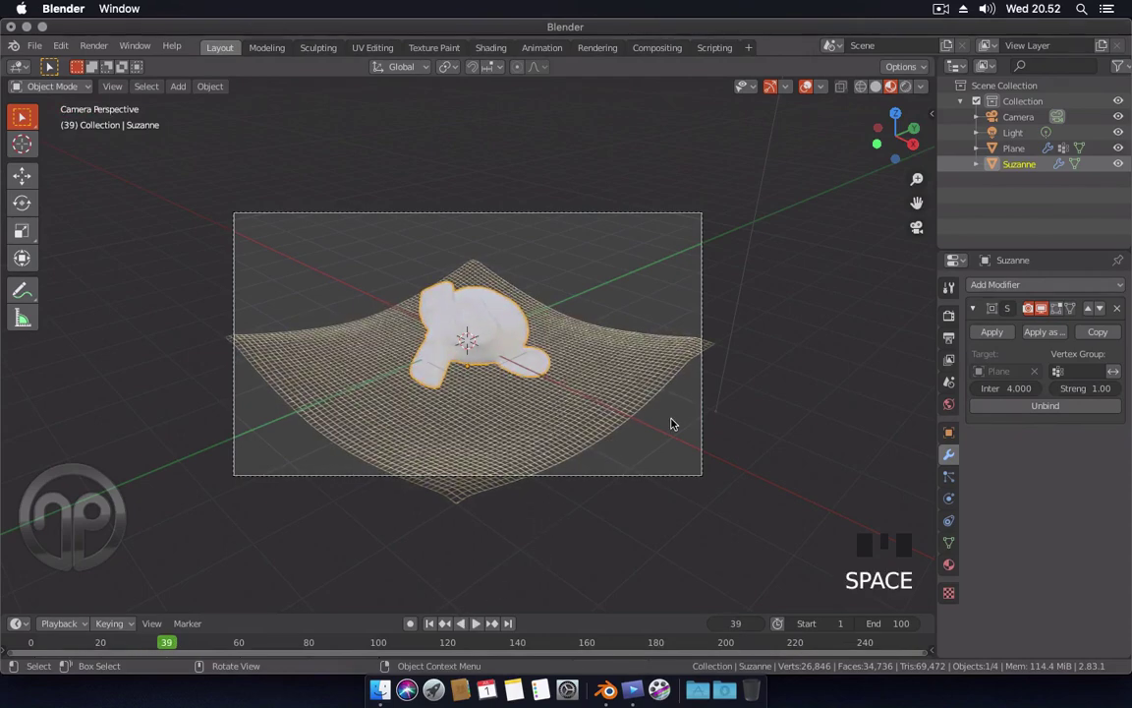
{"action": "key", "text": "n"}
{"action": "left_click", "coordinate": [927, 177]}
- Move the locked camera in closer to frame Suzanne and hide the sidebar
{"action": "left_click_drag", "start_coordinate": [908, 299], "coordinate": [891, 303]}
{"action": "scroll", "scroll_direction": "down", "scroll_amount": 3}
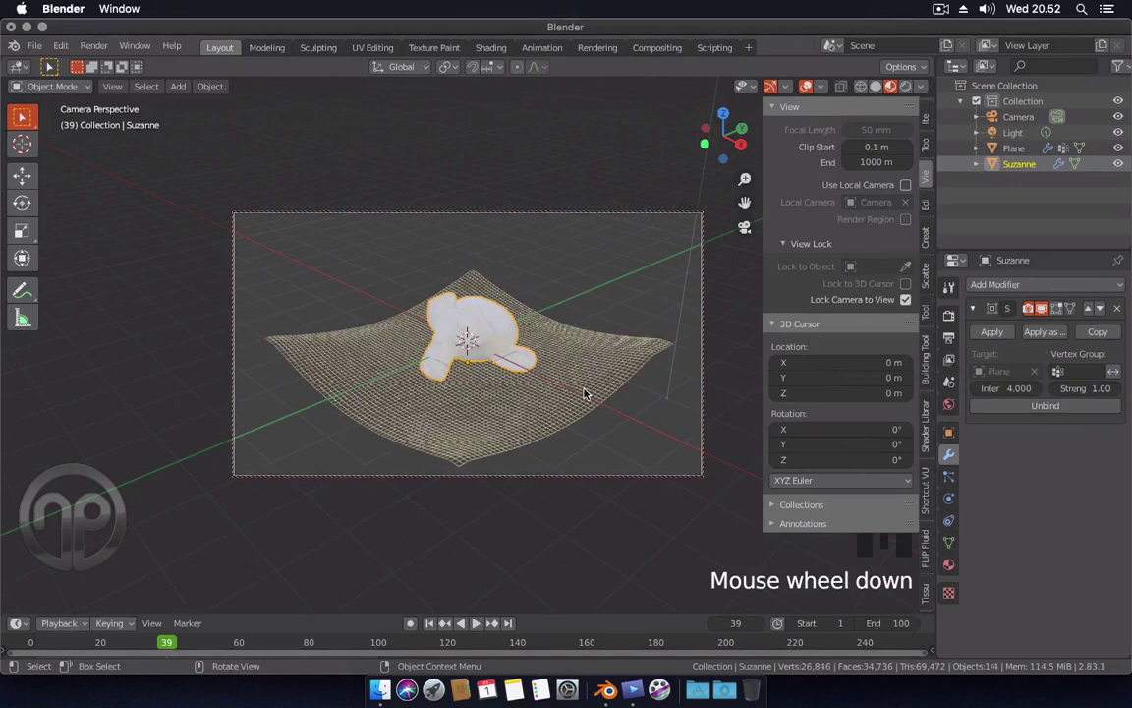
{"action": "left_click_drag", "start_coordinate": [603, 396], "coordinate": [905, 295]}
{"action": "left_click", "coordinate": [905, 296]}
{"action": "key", "text": "n"}
{"action": "scroll", "scroll_direction": "up", "scroll_amount": 3}
{"action": "scroll", "scroll_direction": "up", "scroll_amount": 3}
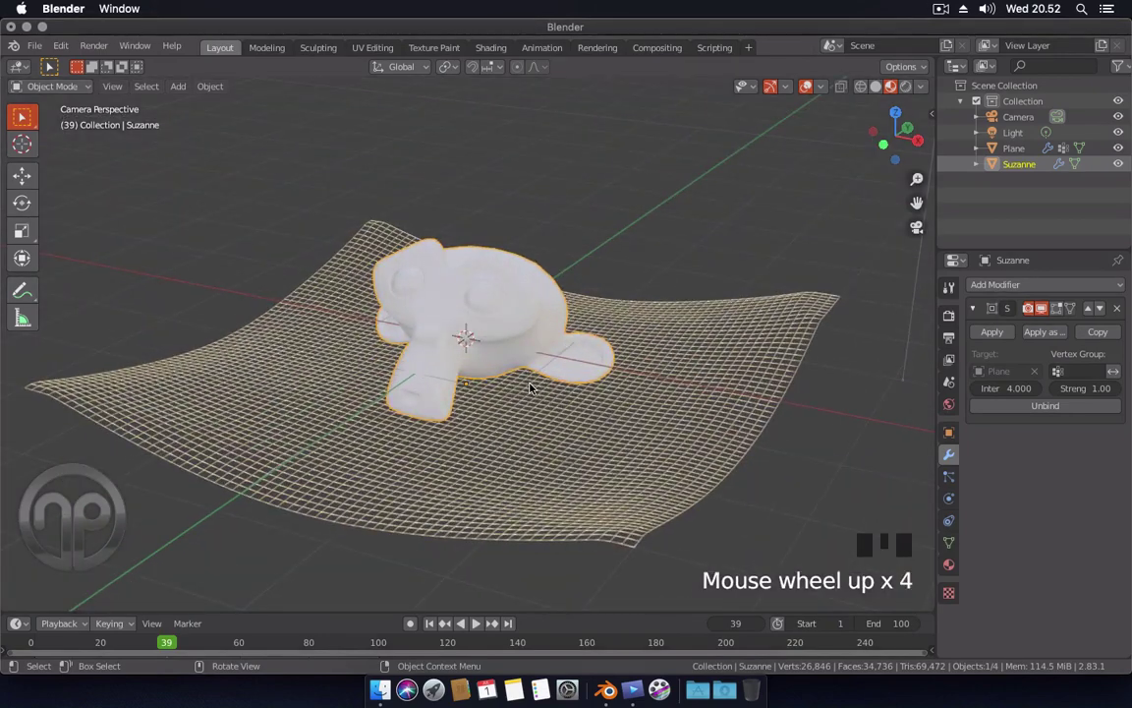
- Give Suzanne her own new material with raised Metallic for a shiny chrome look
{"action": "left_click", "coordinate": [947, 563]}
{"action": "left_click", "coordinate": [502, 343]}
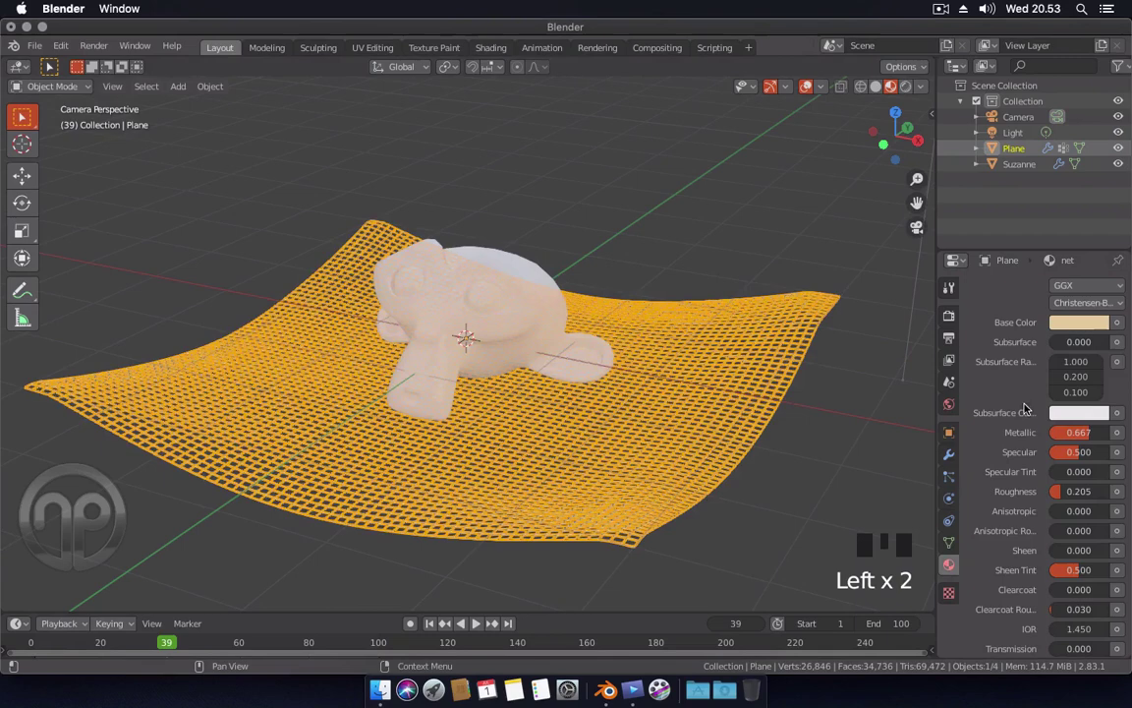
{"action": "left_click", "coordinate": [472, 300]}
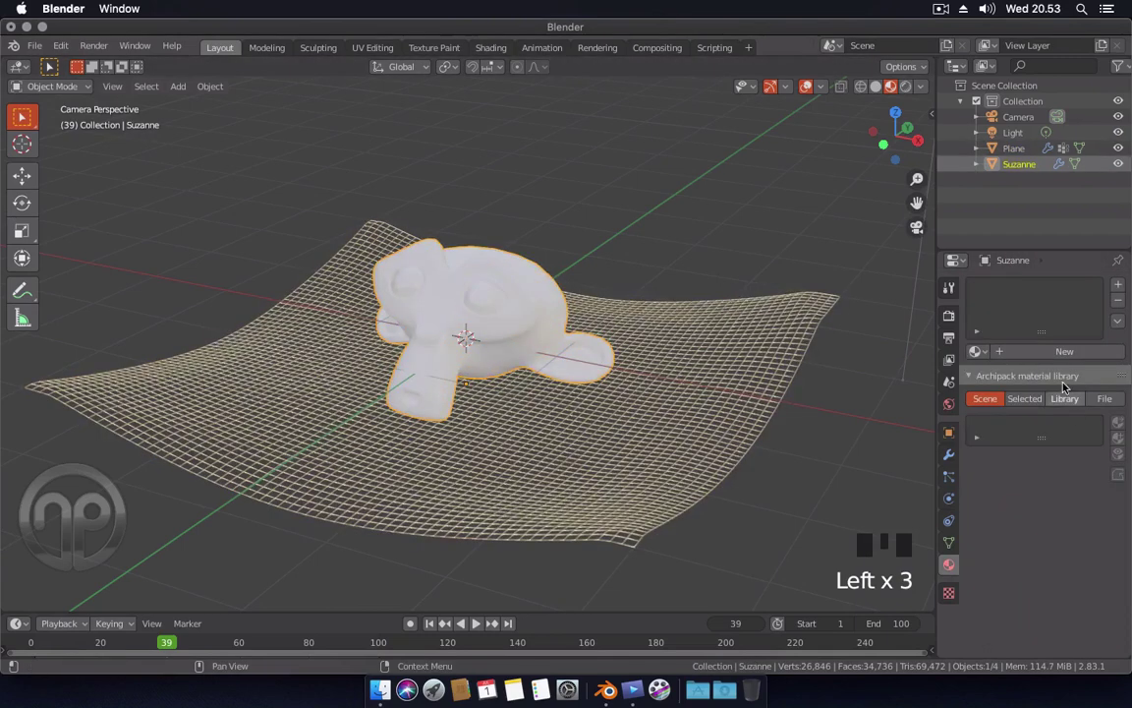
{"action": "left_click_drag", "start_coordinate": [1052, 351], "coordinate": [1071, 512]}
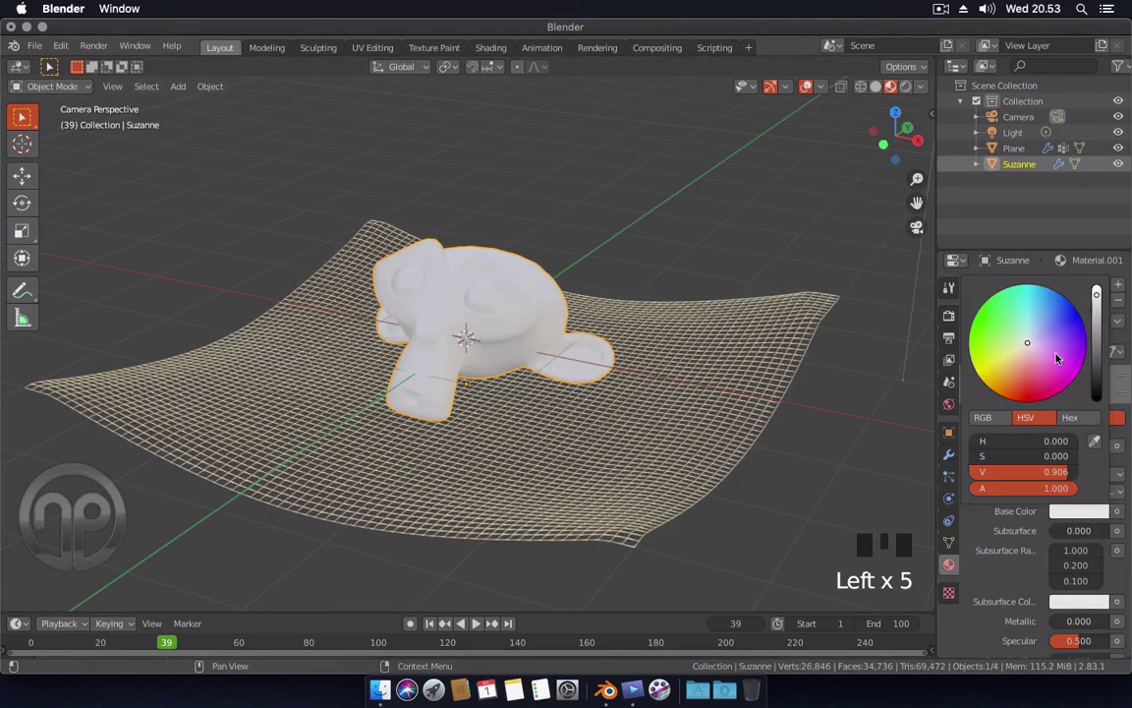
{"action": "left_click", "coordinate": [991, 530]}
{"action": "scroll", "scroll_direction": "down", "scroll_amount": 3}
{"action": "left_click_drag", "start_coordinate": [1064, 534], "coordinate": [950, 409]}
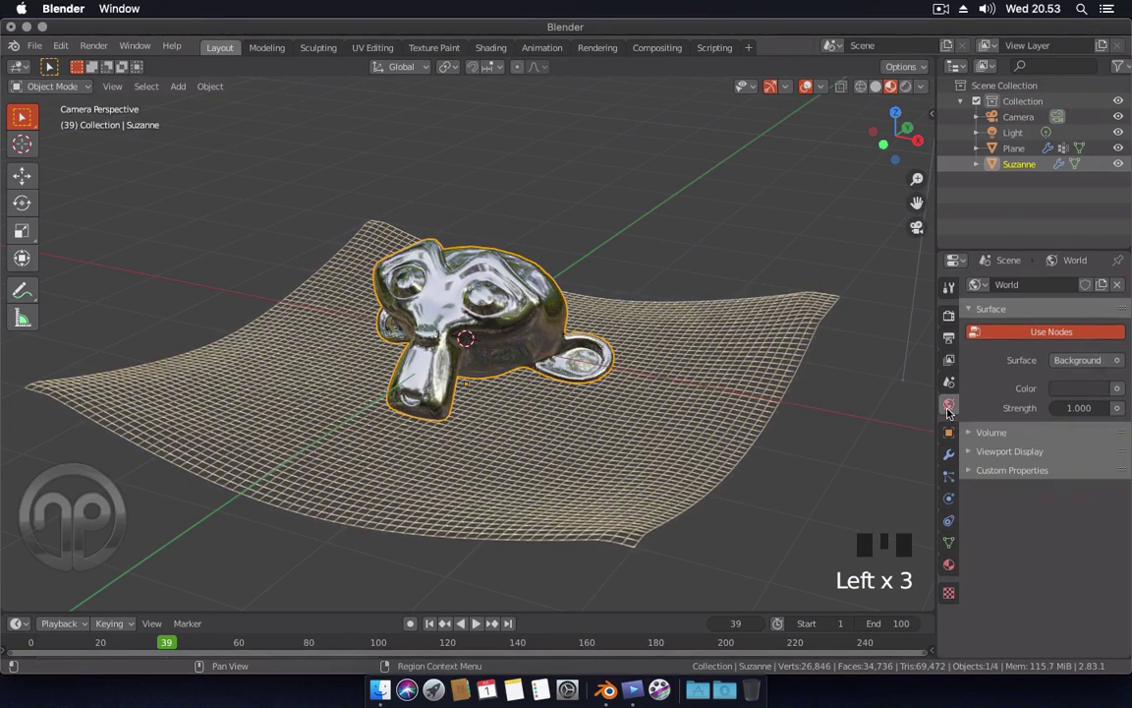
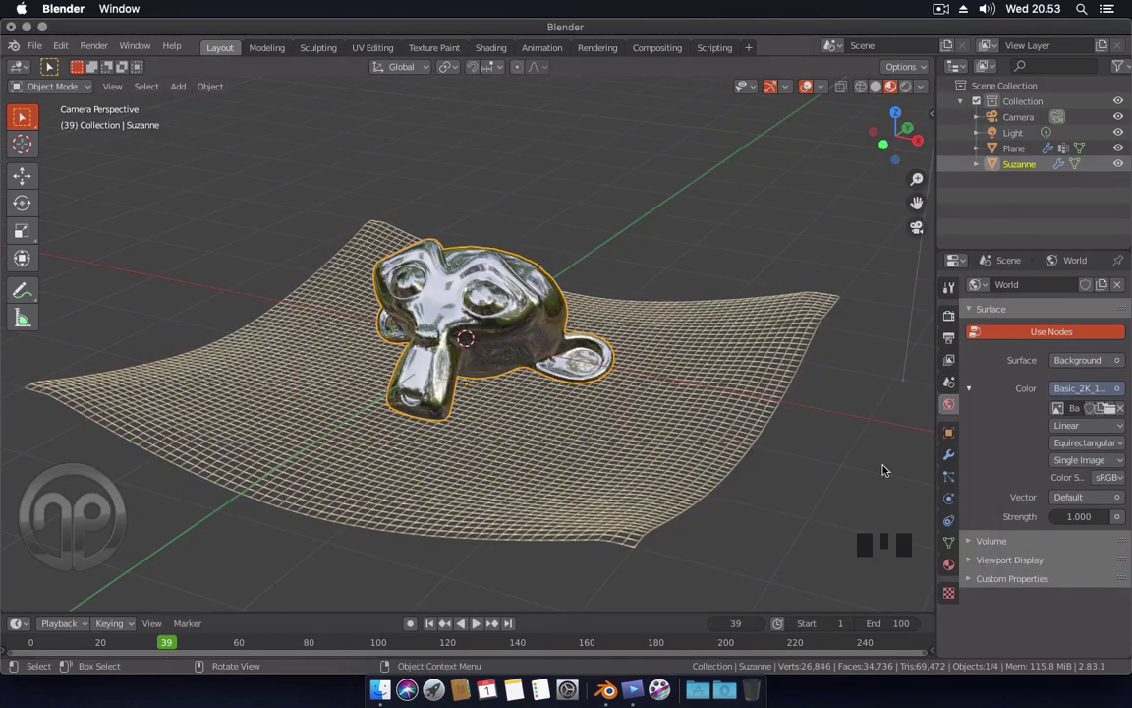
- Scroll the properties panel after setting the Basic_2K HDRI as the world environment
{"action": "scroll", "scroll_direction": "down", "scroll_amount": 3}
- Enable Ambient Occlusion, Screen Space Reflections, Motion Blur and a transparent film for the Eevee render
{"action": "left_click", "coordinate": [953, 321]}
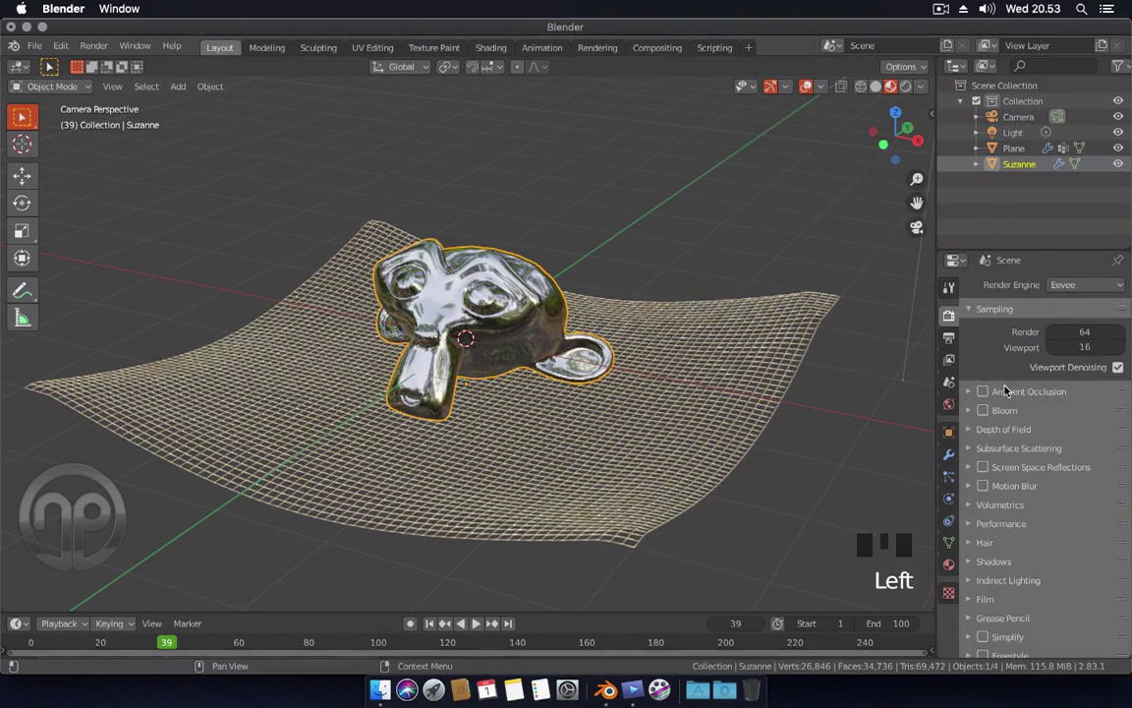
{"action": "left_click", "coordinate": [982, 440]}
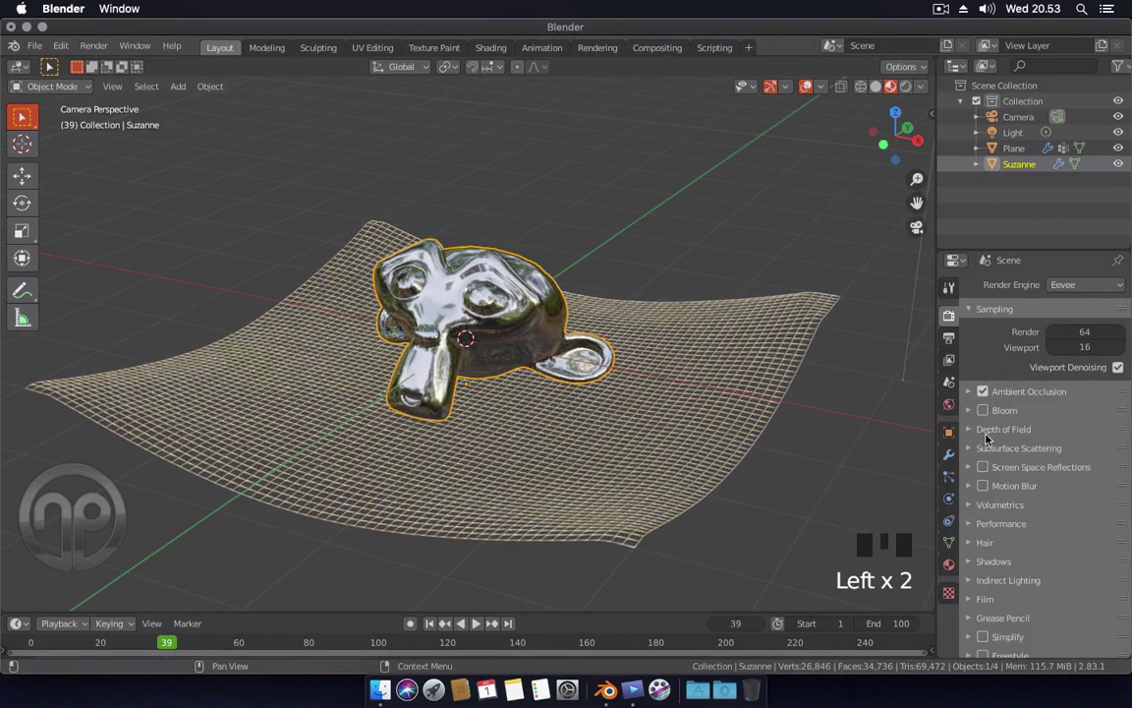
{"action": "left_click_drag", "start_coordinate": [953, 498], "coordinate": [976, 560]}
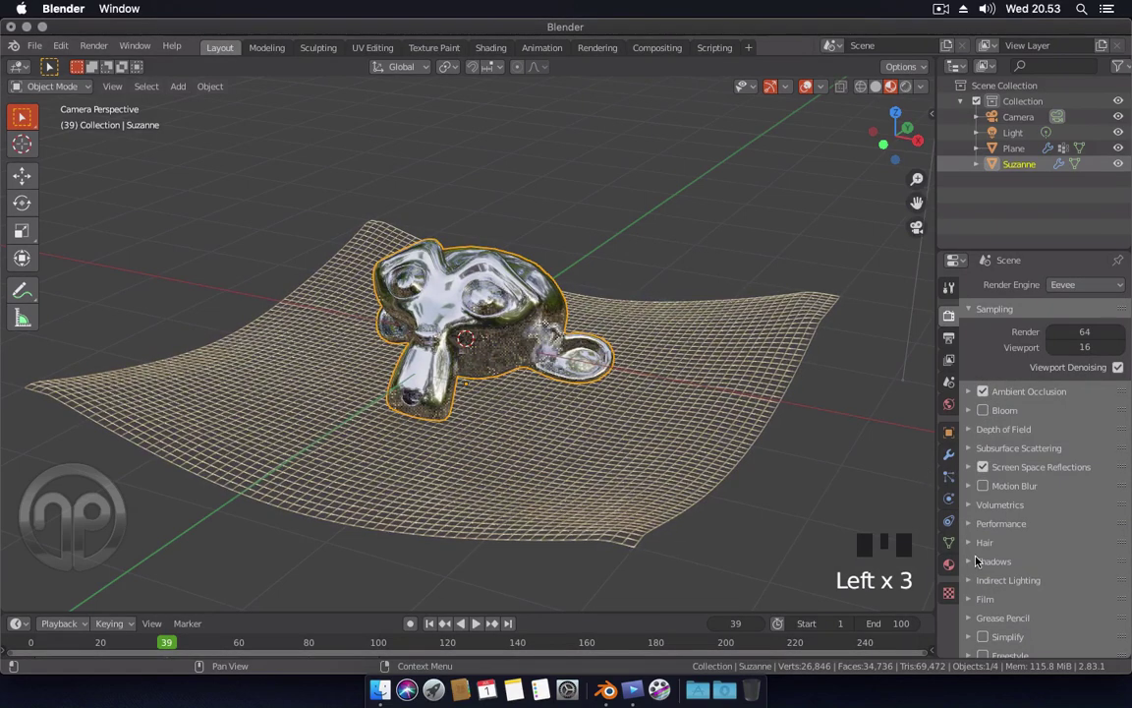
{"action": "left_click_drag", "start_coordinate": [974, 599], "coordinate": [997, 568]}
{"action": "scroll", "scroll_direction": "down", "scroll_amount": 3}
{"action": "left_click", "coordinate": [1101, 552]}
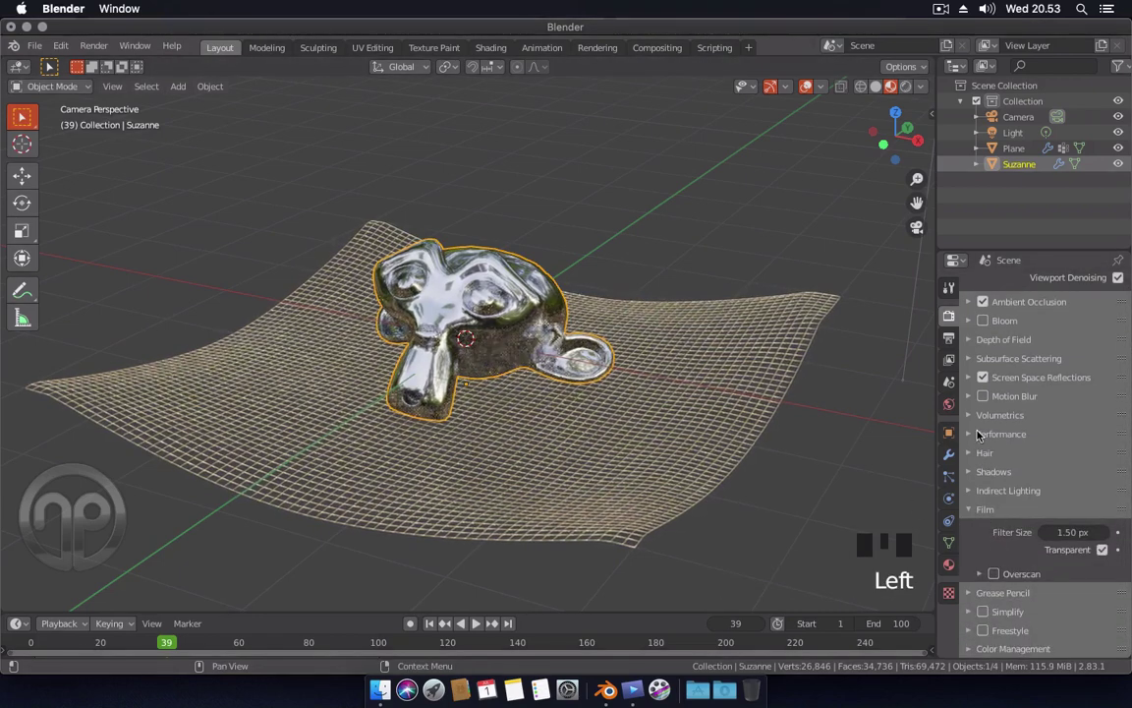
{"action": "left_click", "coordinate": [987, 398]}
- Switch the viewport to Rendered shading to preview the chrome monkey over the checkerboard
{"action": "left_click_drag", "start_coordinate": [970, 397], "coordinate": [691, 471]}
{"action": "left_click_drag", "start_coordinate": [691, 470], "coordinate": [907, 91]}
{"action": "left_click", "coordinate": [907, 90]}
{"action": "scroll", "scroll_direction": "up", "scroll_amount": 3}
{"action": "scroll", "scroll_direction": "down", "scroll_amount": 3}
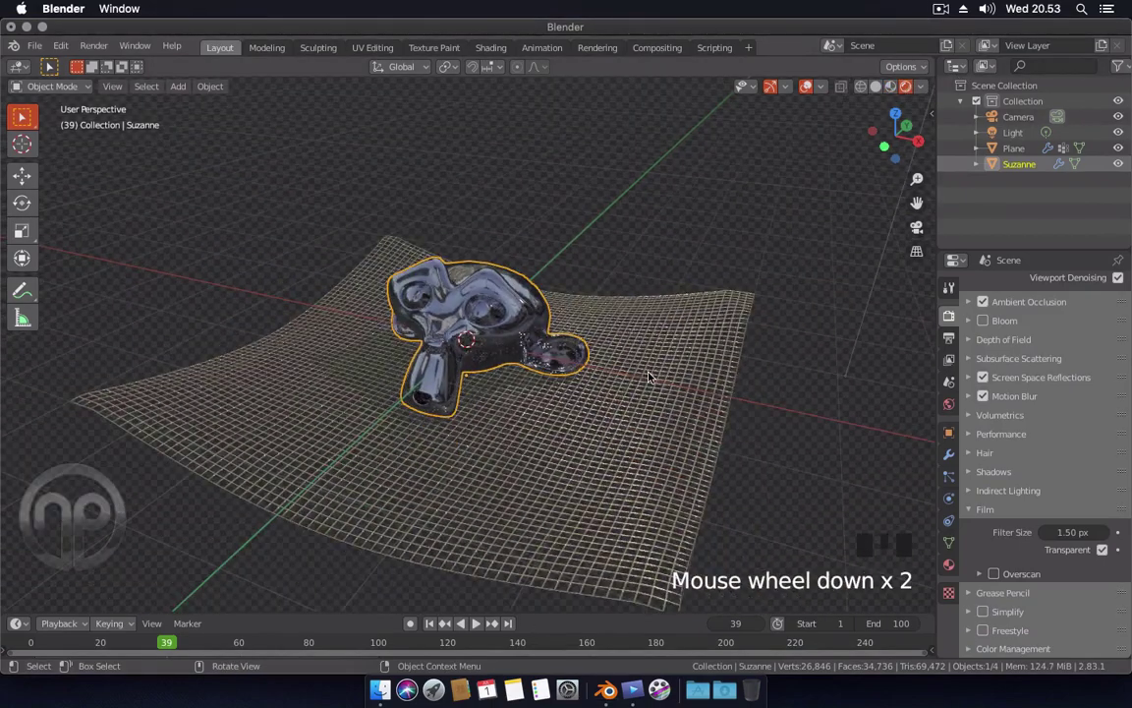
- Select Suzanne and bring up her metallic material's surface settings
{"action": "left_click_drag", "start_coordinate": [662, 374], "coordinate": [524, 363]}
{"action": "left_click", "coordinate": [524, 363]}
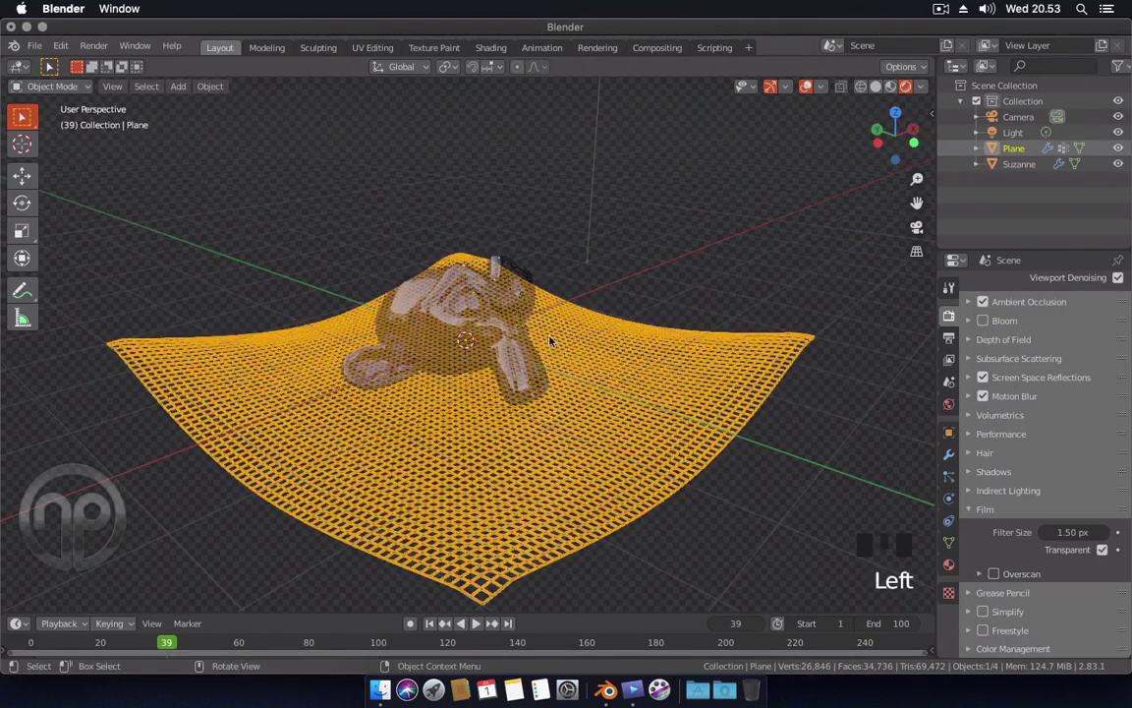
{"action": "left_click", "coordinate": [508, 291]}
{"action": "left_click", "coordinate": [955, 564]}
{"action": "scroll", "scroll_direction": "down", "scroll_amount": 3}
{"action": "left_click_drag", "start_coordinate": [1062, 494], "coordinate": [1030, 403]}
{"action": "scroll", "scroll_direction": "up", "scroll_amount": 3}
- Set Suzanne's Base Color to a pale lavender-blue, then select the net plane
{"action": "left_click", "coordinate": [1070, 418]}
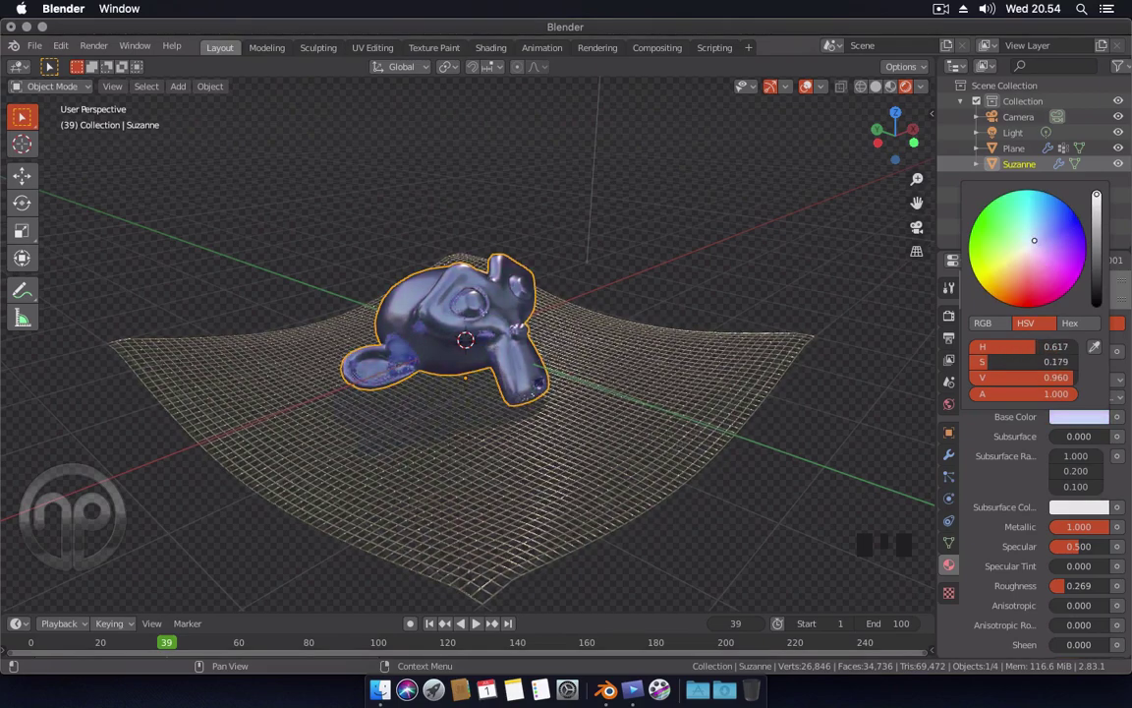
{"action": "left_click", "coordinate": [748, 291]}
{"action": "left_click_drag", "start_coordinate": [839, 390], "coordinate": [753, 404]}
{"action": "scroll", "scroll_direction": "down", "scroll_amount": 3}
{"action": "left_click_drag", "start_coordinate": [755, 404], "coordinate": [634, 424]}
{"action": "left_click", "coordinate": [634, 424]}
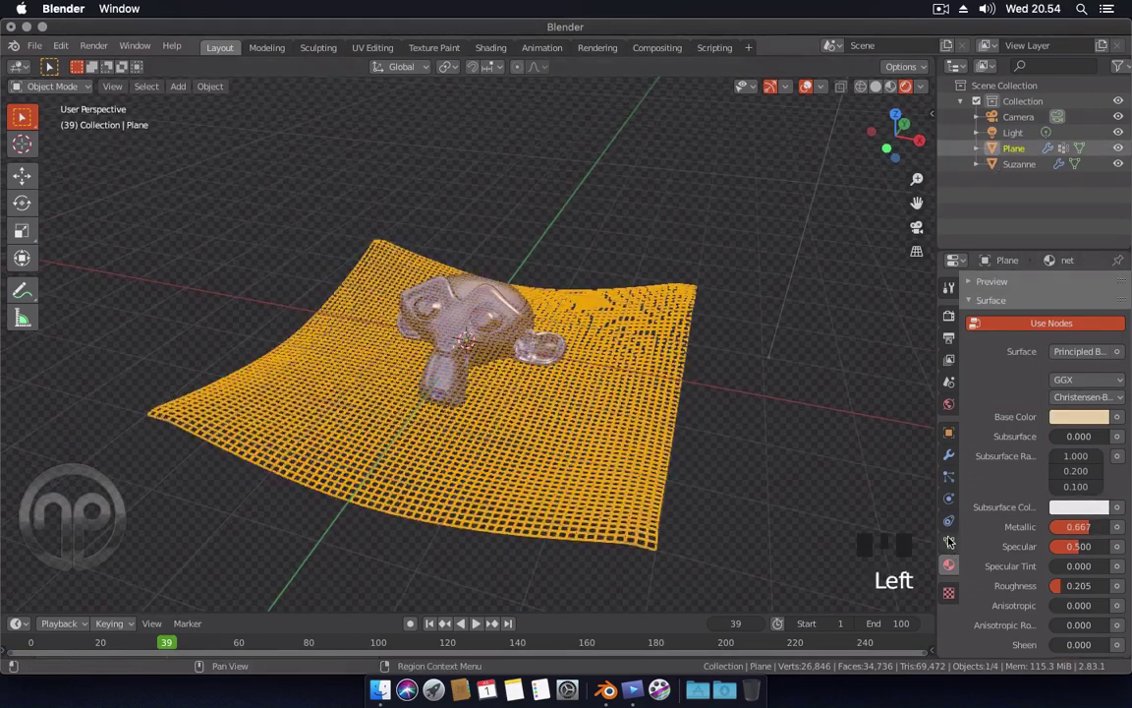
- Fill the net's cloth cache with all 100 simulated frames and return to an early frame
{"action": "left_click", "coordinate": [955, 503]}
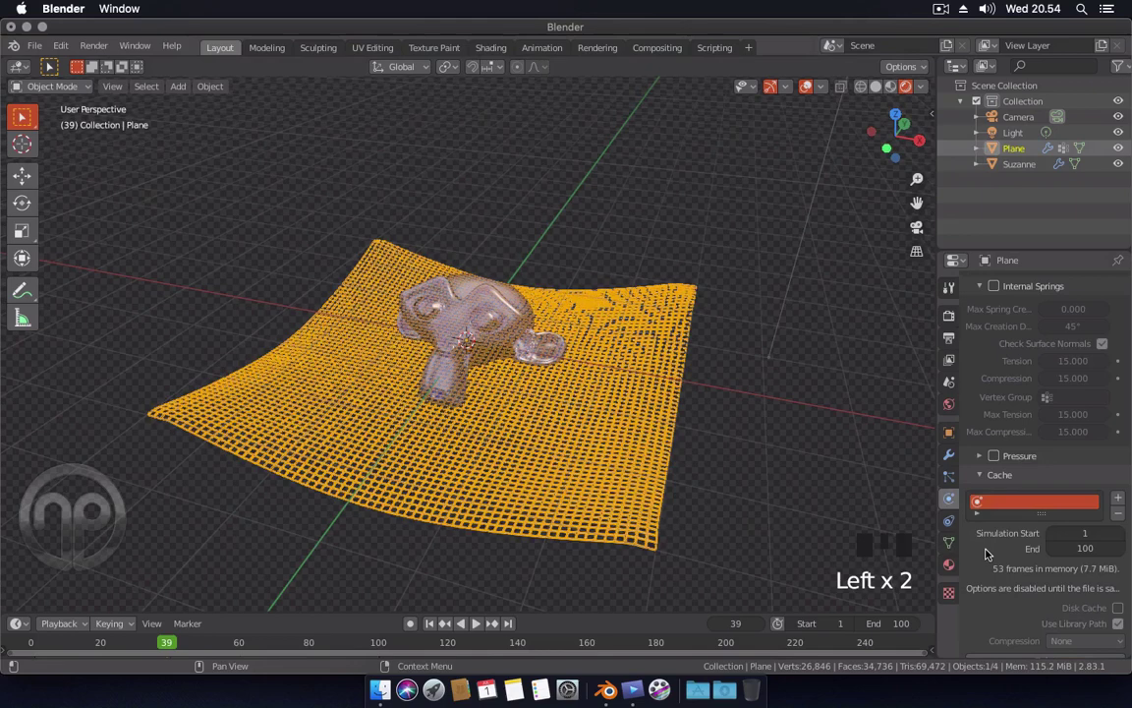
{"action": "scroll", "scroll_direction": "down", "scroll_amount": 3}
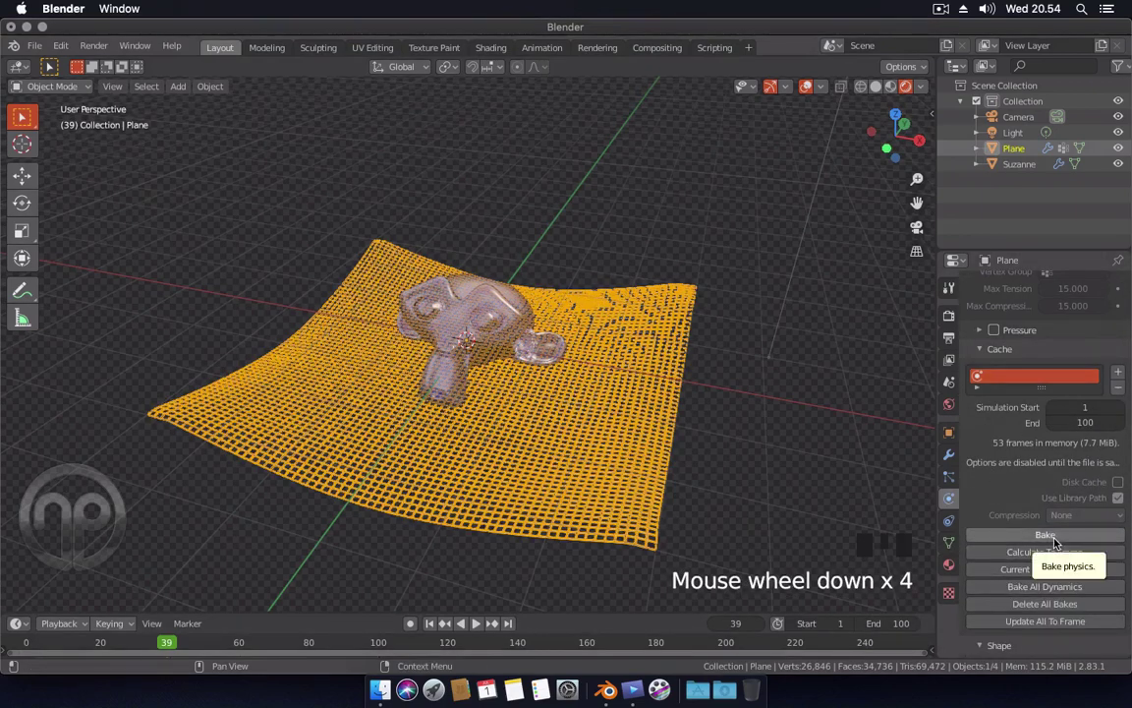
{"action": "left_click_drag", "start_coordinate": [1058, 540], "coordinate": [761, 476]}
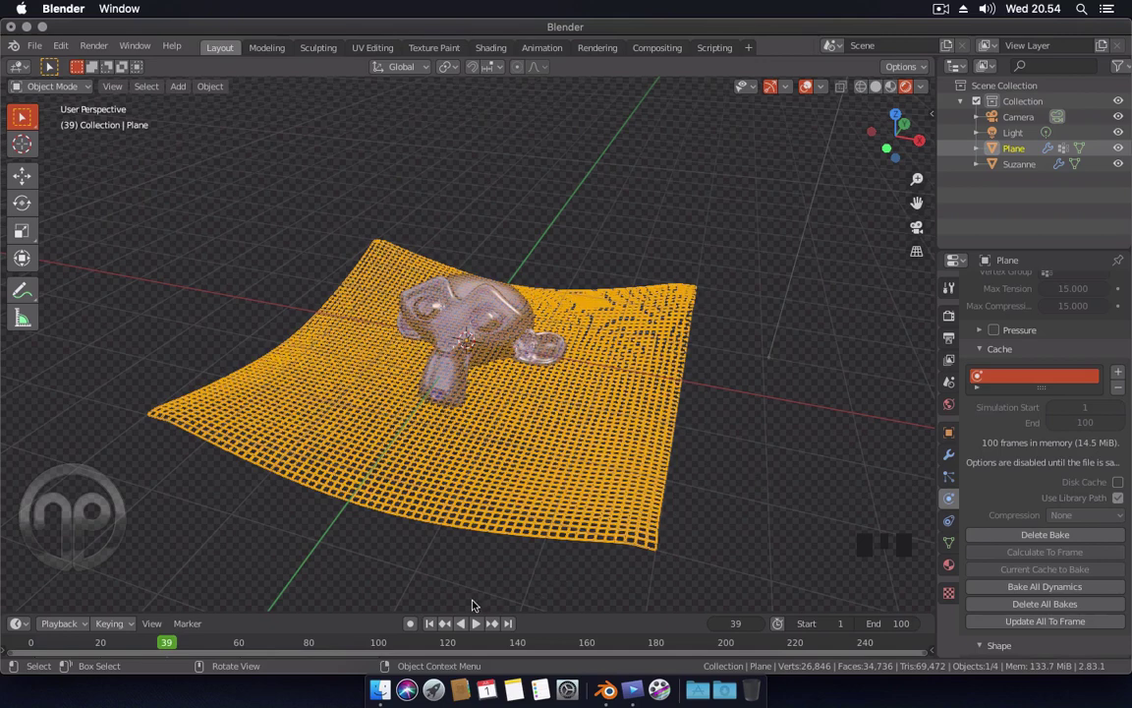
{"action": "left_click_drag", "start_coordinate": [438, 622], "coordinate": [662, 569]}
- Play the cached simulation, orbit around Suzanne on the net, view it through the camera and stop playback
{"action": "key", "text": "space"}
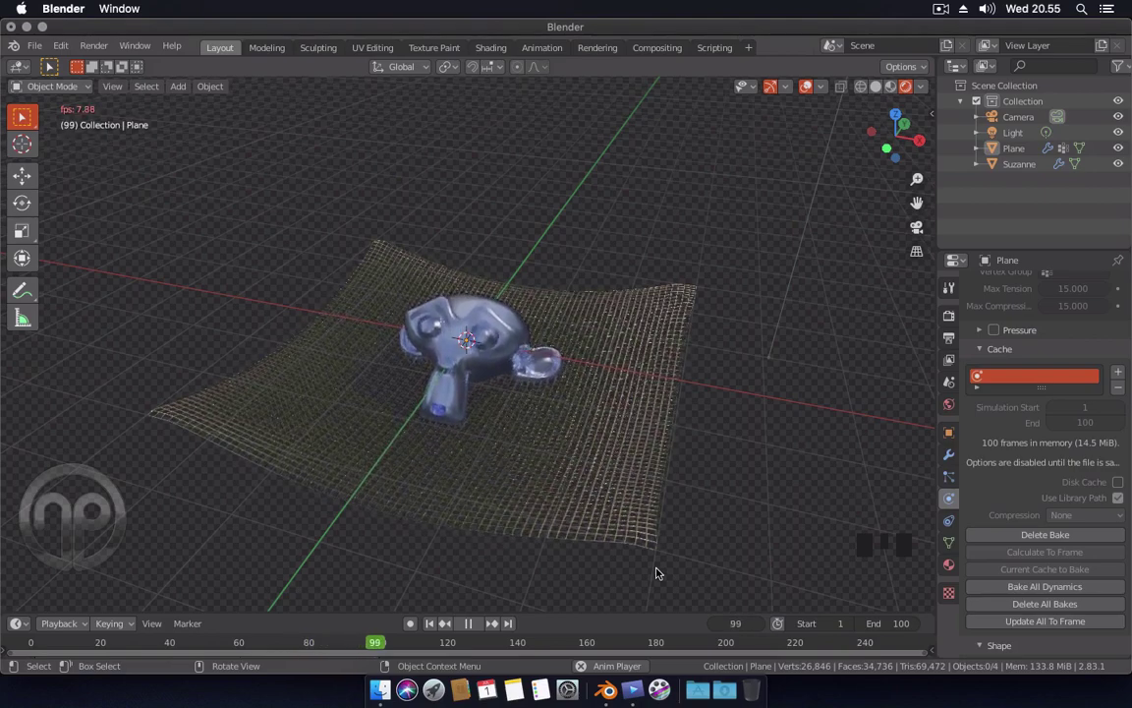
{"action": "key", "text": "space"}
{"action": "left_click_drag", "start_coordinate": [480, 568], "coordinate": [532, 545]}
{"action": "key", "text": "KP_0"}
{"action": "key", "text": "space"}
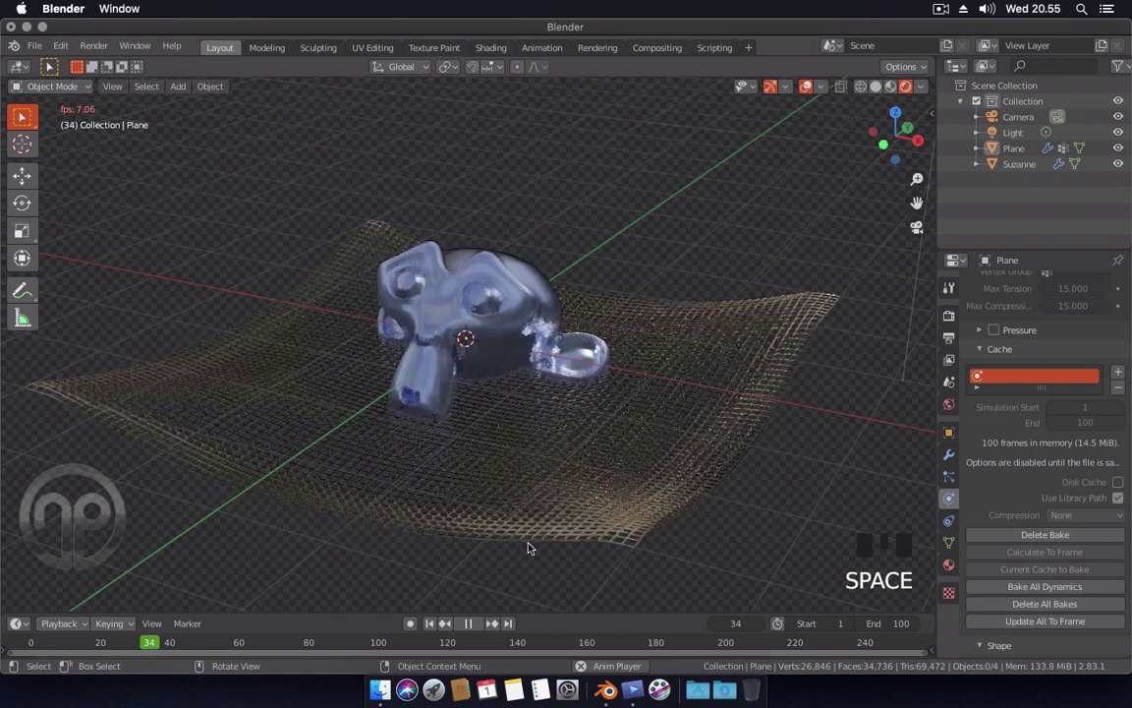
{"action": "key", "text": "space"}
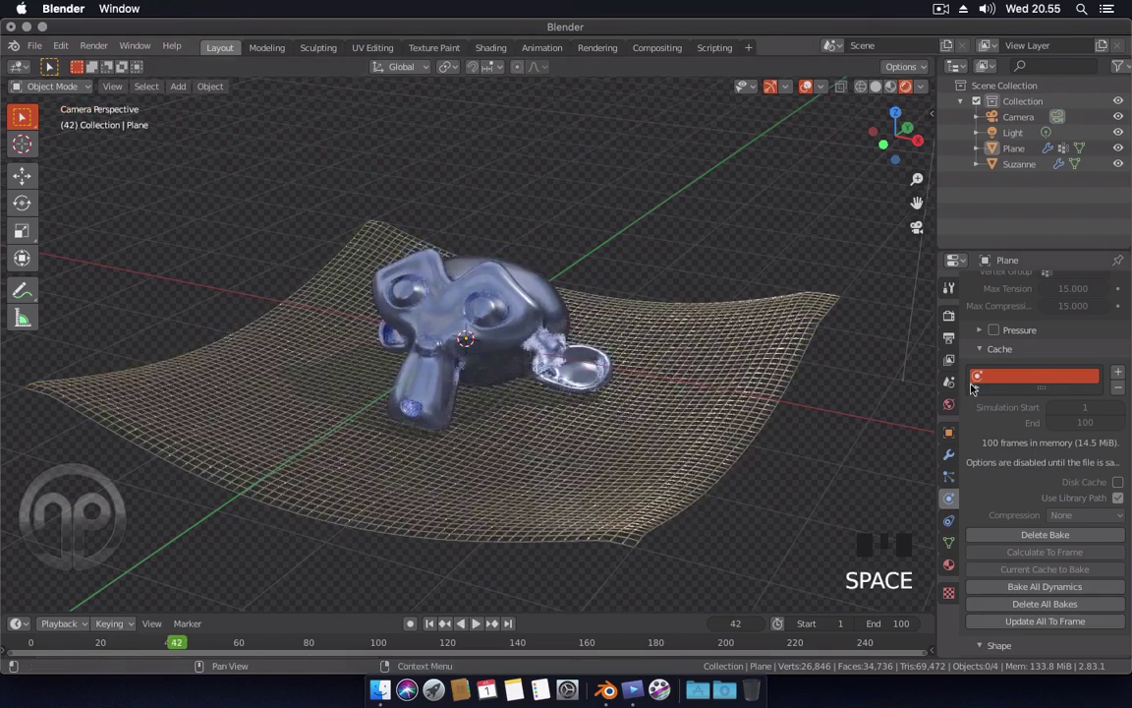
- Set the output resolution to 1280×720 and the output path to 'deforming test' on the Desktop
{"action": "left_click", "coordinate": [950, 336]}
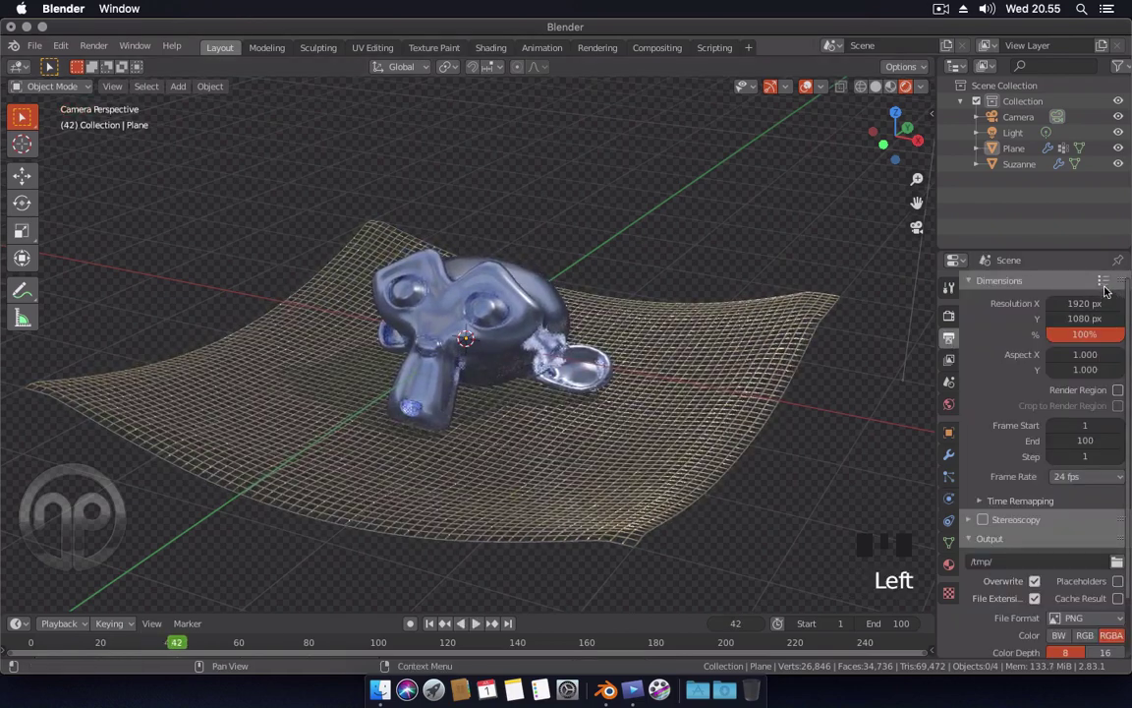
{"action": "left_click_drag", "start_coordinate": [1108, 279], "coordinate": [982, 315]}
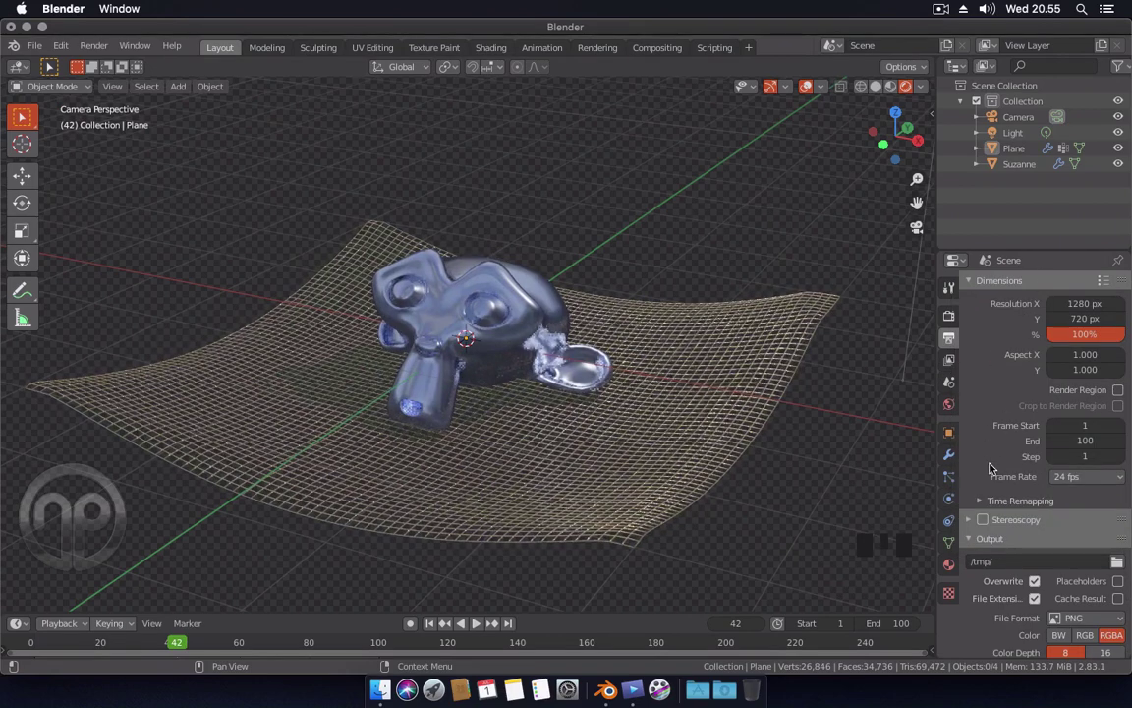
{"action": "scroll", "scroll_direction": "down", "scroll_amount": 3}
{"action": "scroll", "scroll_direction": "down", "scroll_amount": 3}
{"action": "scroll", "scroll_direction": "down", "scroll_amount": 3}
{"action": "scroll", "scroll_direction": "down", "scroll_amount": 3}
{"action": "scroll", "scroll_direction": "down", "scroll_amount": 3}
{"action": "scroll", "scroll_direction": "down", "scroll_amount": 3}
{"action": "left_click_drag", "start_coordinate": [1108, 558], "coordinate": [1014, 582]}
- Set FFmpeg video output with MPEG-4 container and H.264, then render the animation
{"action": "scroll", "scroll_direction": "down", "scroll_amount": 3}
{"action": "scroll", "scroll_direction": "down", "scroll_amount": 3}
{"action": "scroll", "scroll_direction": "down", "scroll_amount": 3}
{"action": "left_click_drag", "start_coordinate": [984, 612], "coordinate": [993, 583]}
{"action": "scroll", "scroll_direction": "down", "scroll_amount": 3}
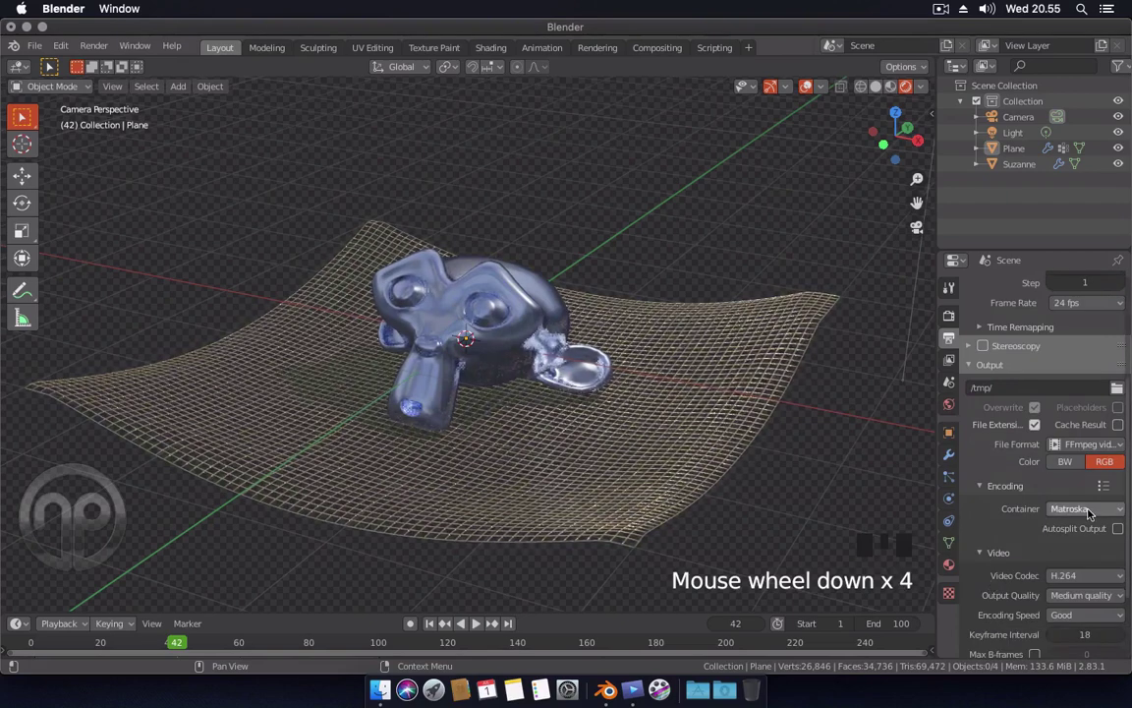
{"action": "left_click_drag", "start_coordinate": [1091, 510], "coordinate": [1038, 548]}
{"action": "scroll", "scroll_direction": "down", "scroll_amount": 3}
{"action": "left_click_drag", "start_coordinate": [1074, 499], "coordinate": [1001, 467]}
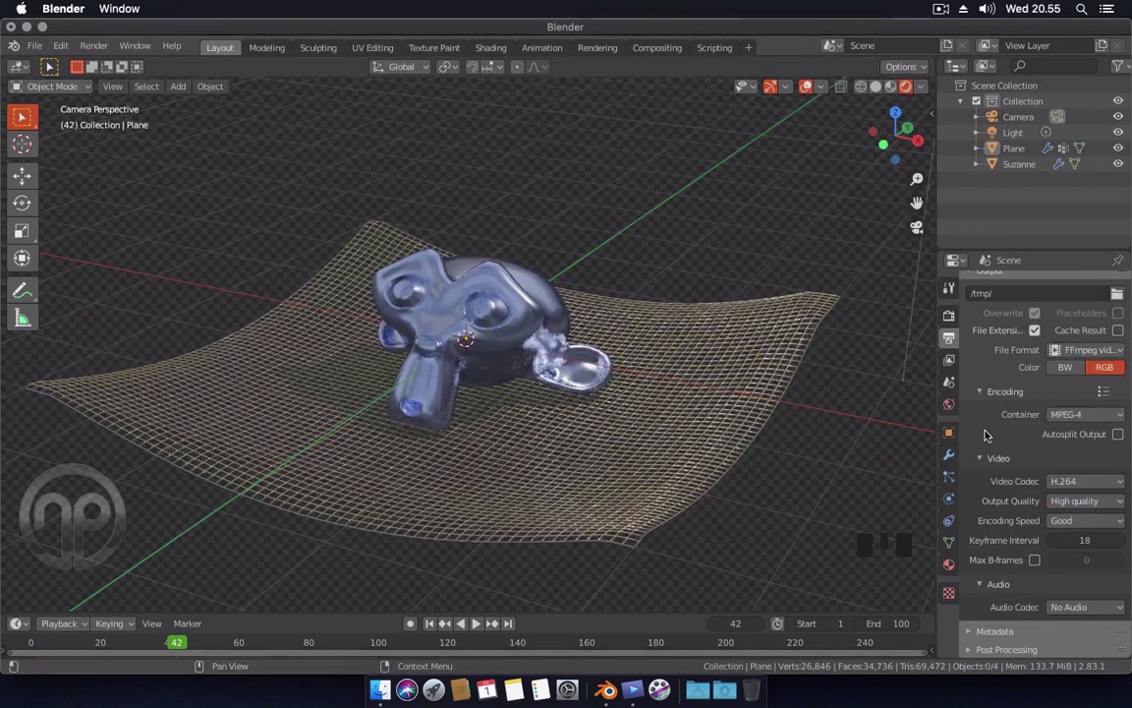
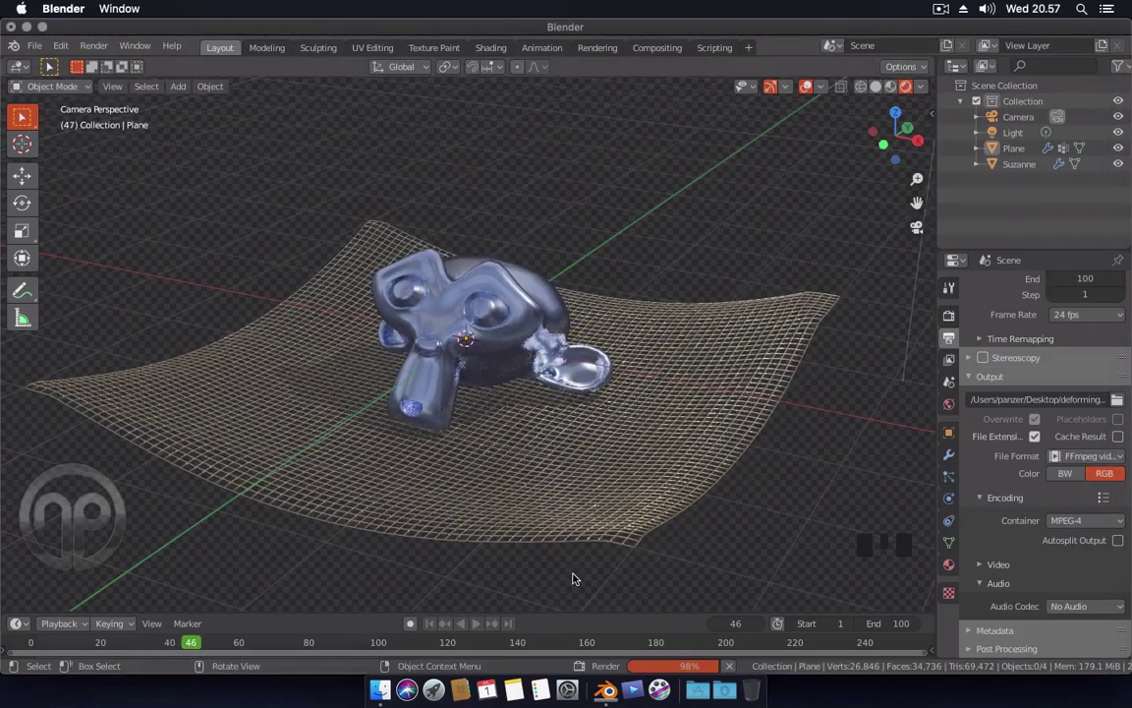
{"action": "left_click", "coordinate": [211, 223]}
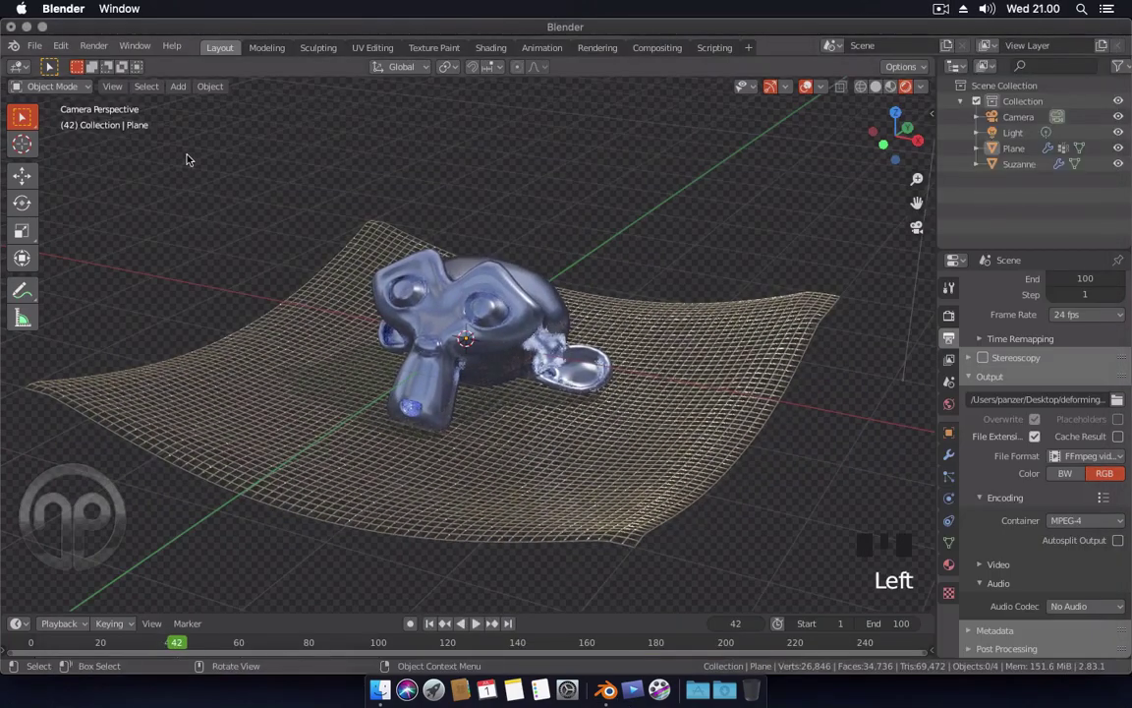